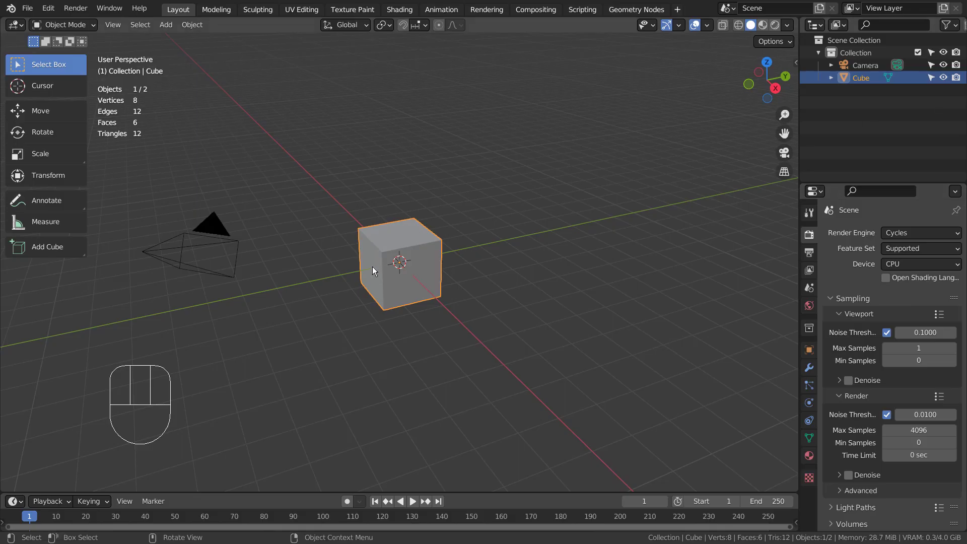
# Step: Scale the default cube down along Z into a thin slab
pyautogui.press('s')
pyautogui.press('z')
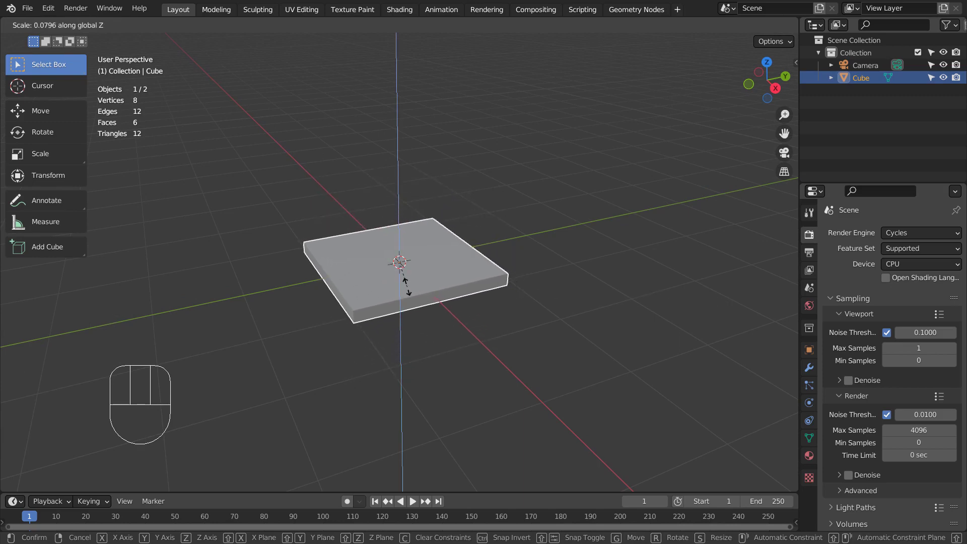
pyautogui.click(414, 294)
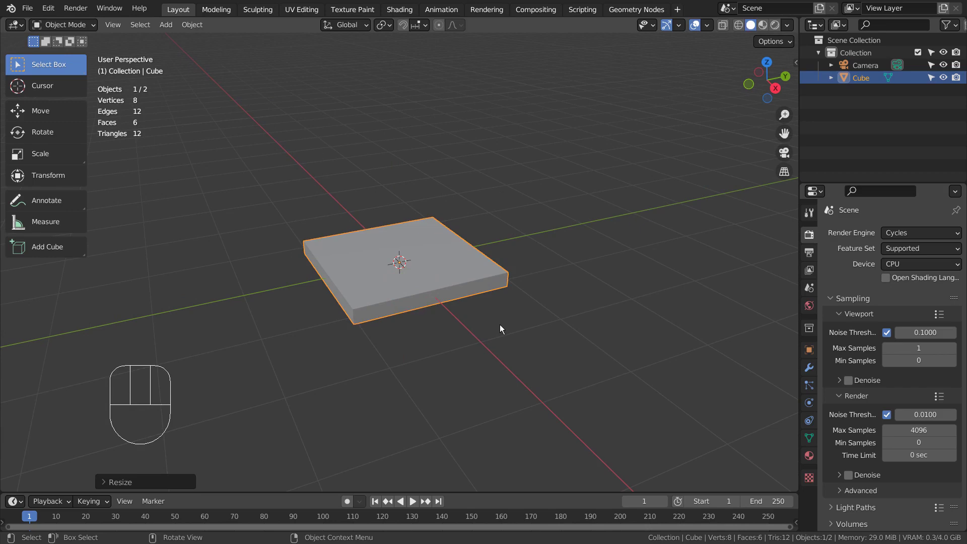
# Step: Stretch the slab wider along Y and X from the top view, then inspect its edge
pyautogui.press('KP_7')
pyautogui.press('s')
pyautogui.press('y')
pyautogui.click(682, 303)
pyautogui.press('s')
pyautogui.press('x')
pyautogui.click(696, 307)
pyautogui.moveTo(660, 386); pyautogui.dragTo(591, 289)
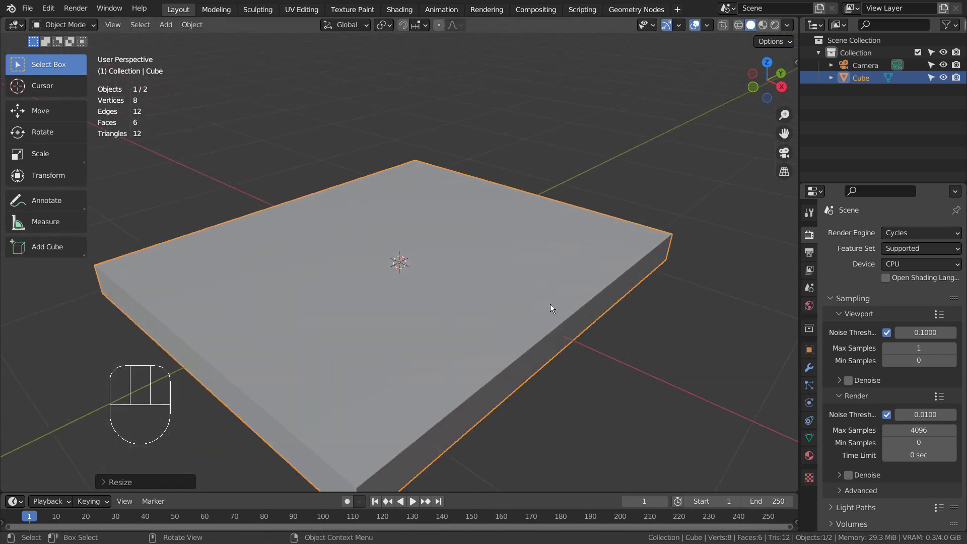
pyautogui.moveTo(562, 307); pyautogui.dragTo(576, 310)
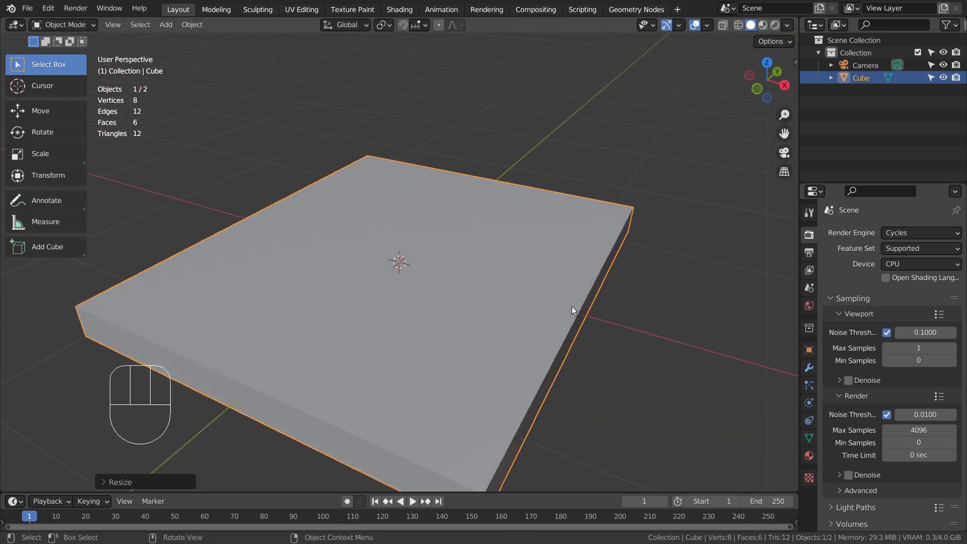
# Step: In Edit Mode, select the four edges around the slab's top face
pyautogui.press('Tab')
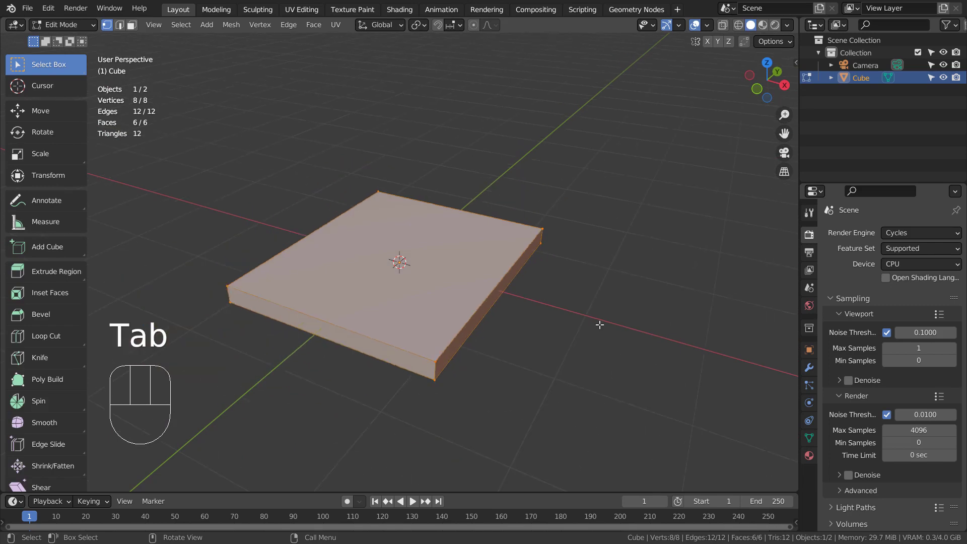
pyautogui.press('2')
pyautogui.click(464, 322)
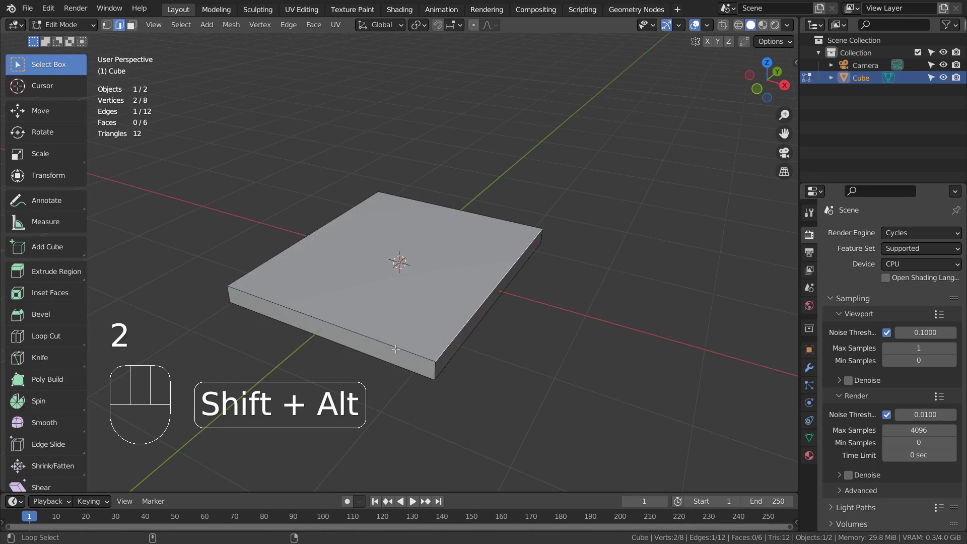
pyautogui.click(392, 340)
pyautogui.click(302, 236)
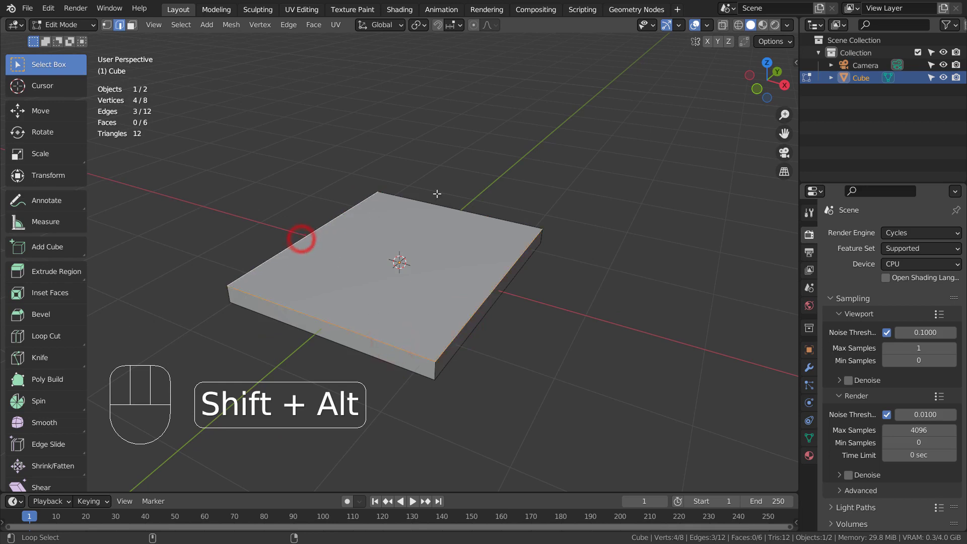
pyautogui.click(441, 203)
# Step: Bevel the selected top rim, check it from above, then undo that first bevel
pyautogui.press('shift+z')
pyautogui.moveTo(626, 313); pyautogui.dragTo(611, 301)
pyautogui.press('ctrl+b')
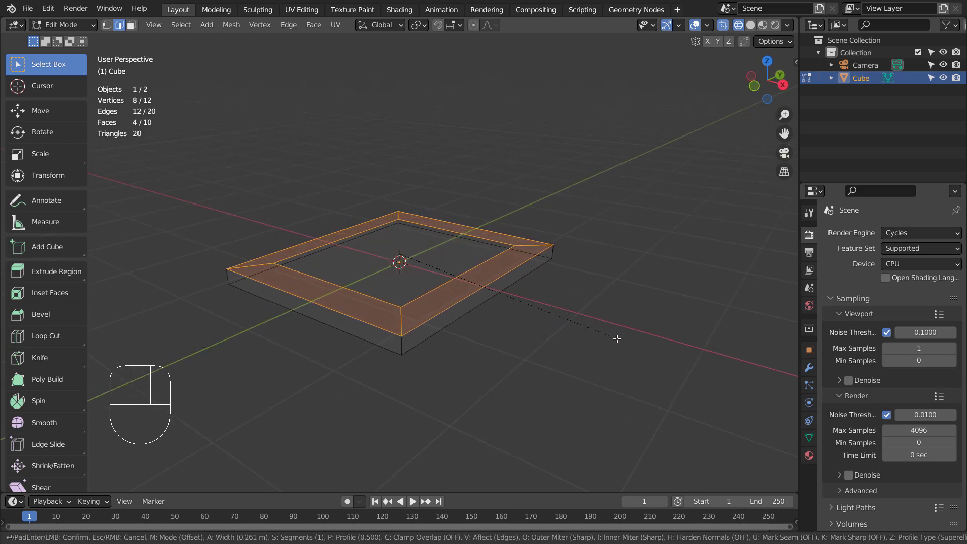
pyautogui.click(617, 335)
pyautogui.press('KP_7')
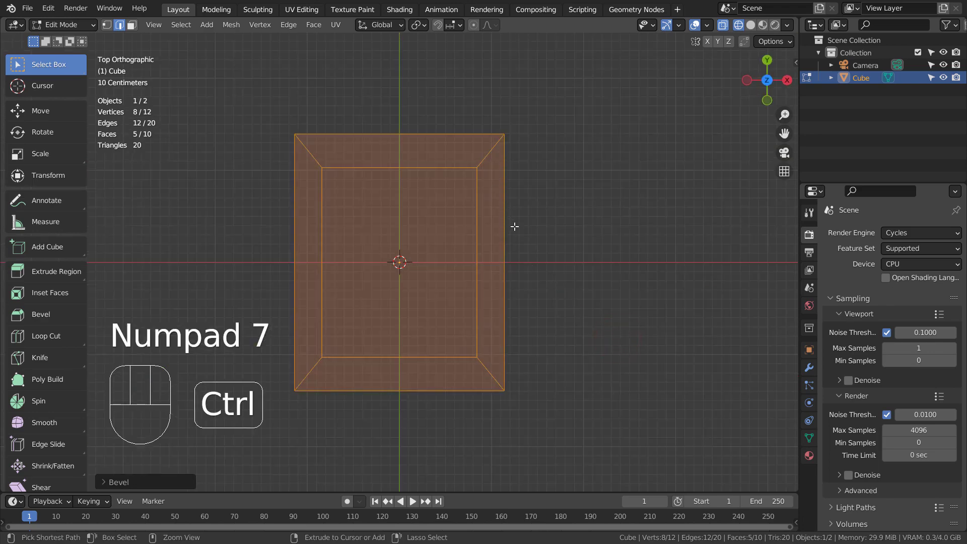
pyautogui.press('ctrl+z')
pyautogui.moveTo(604, 404); pyautogui.dragTo(546, 304)
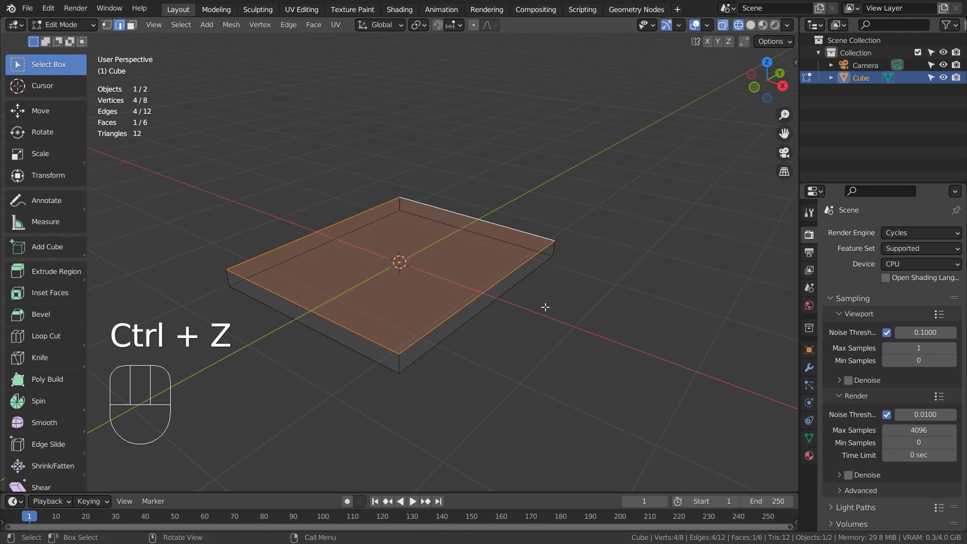
# Step: Apply transforms in Object Mode and re-bevel the top rim with a narrower chamfer
pyautogui.press('Tab')
pyautogui.middleClick(493, 354)
pyautogui.press('ctrl+a')
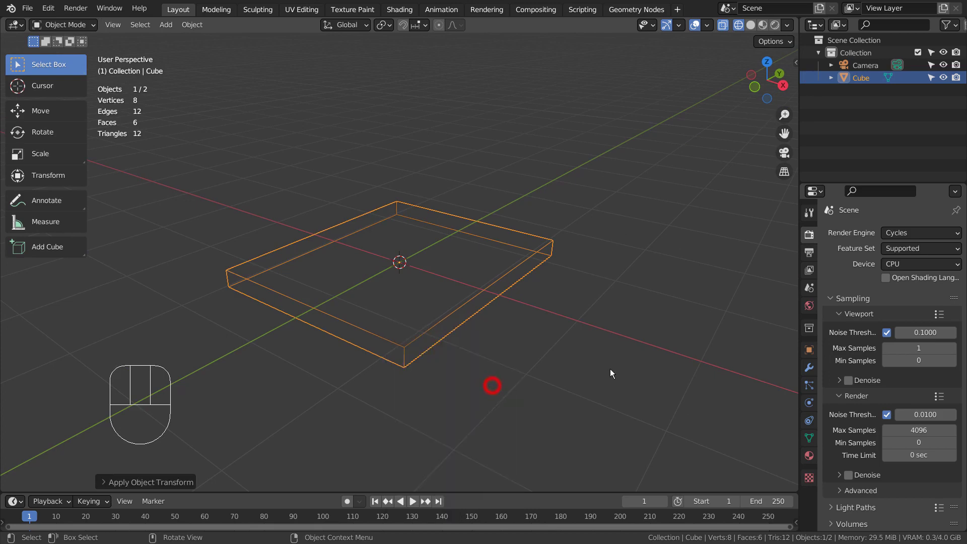
pyautogui.press('Tab')
pyautogui.moveTo(470, 260); pyautogui.dragTo(481, 317)
pyautogui.press('ctrl+b')
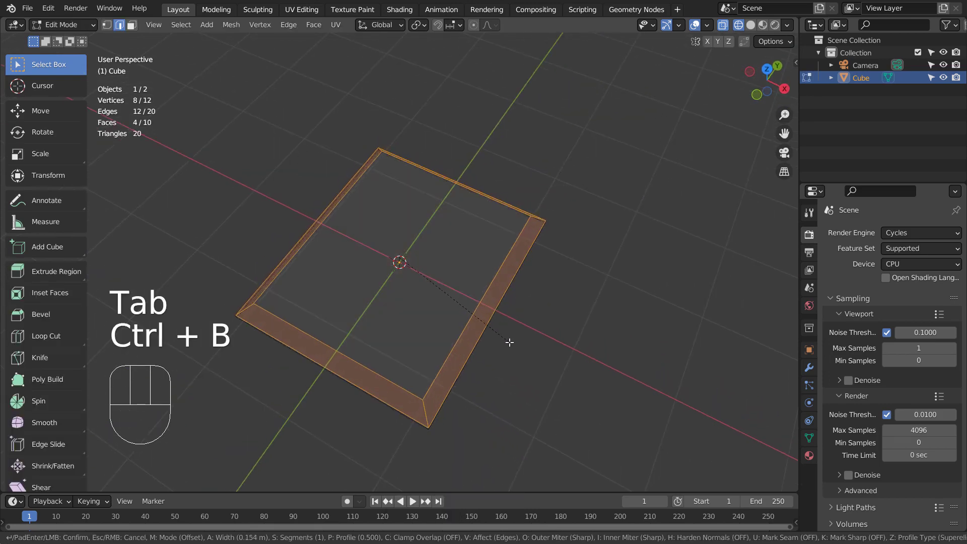
pyautogui.click(511, 342)
pyautogui.press('KP_7')
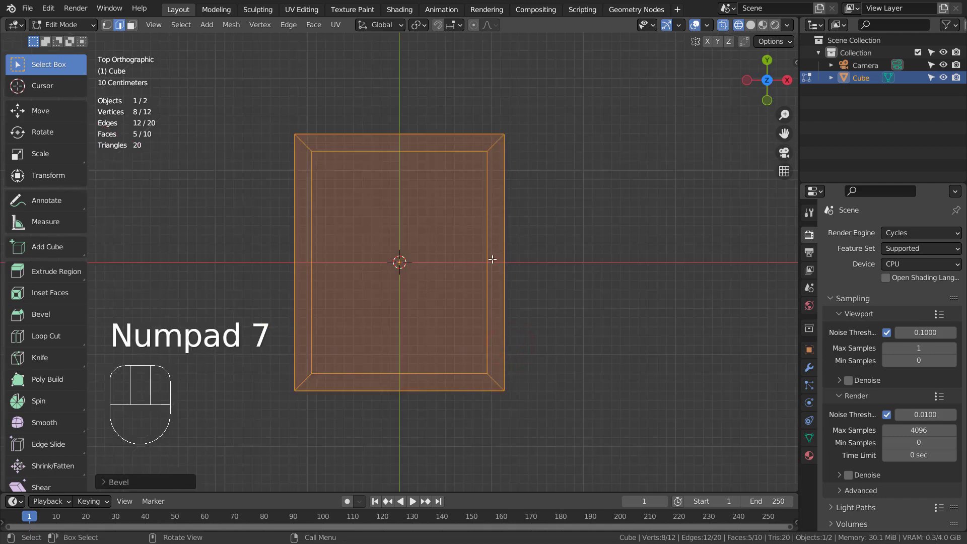
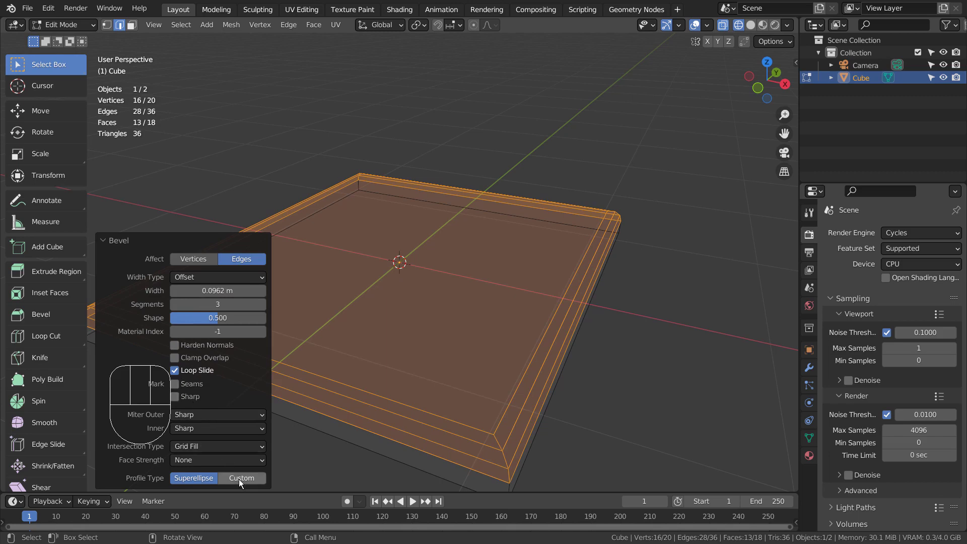
# Step: Set the bevel to 3 segments and orbit to verify the stepped rim profile
pyautogui.click(242, 483)
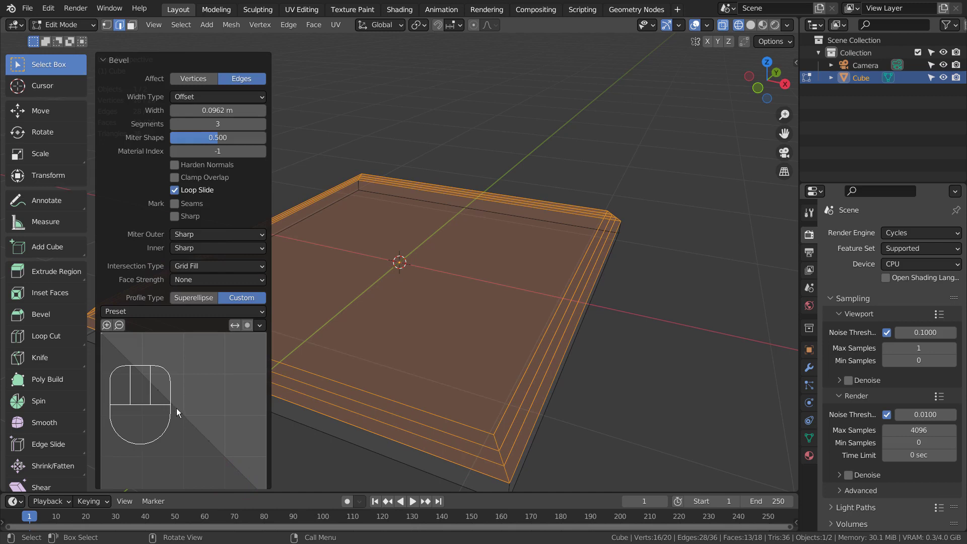
pyautogui.moveTo(183, 414); pyautogui.dragTo(146, 452)
pyautogui.moveTo(201, 482); pyautogui.dragTo(234, 426)
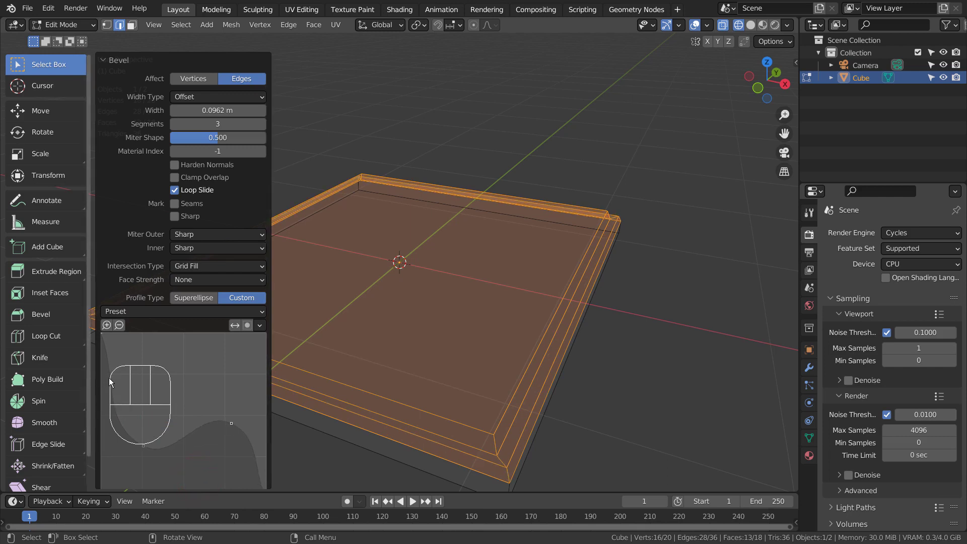
pyautogui.moveTo(118, 381); pyautogui.dragTo(186, 369)
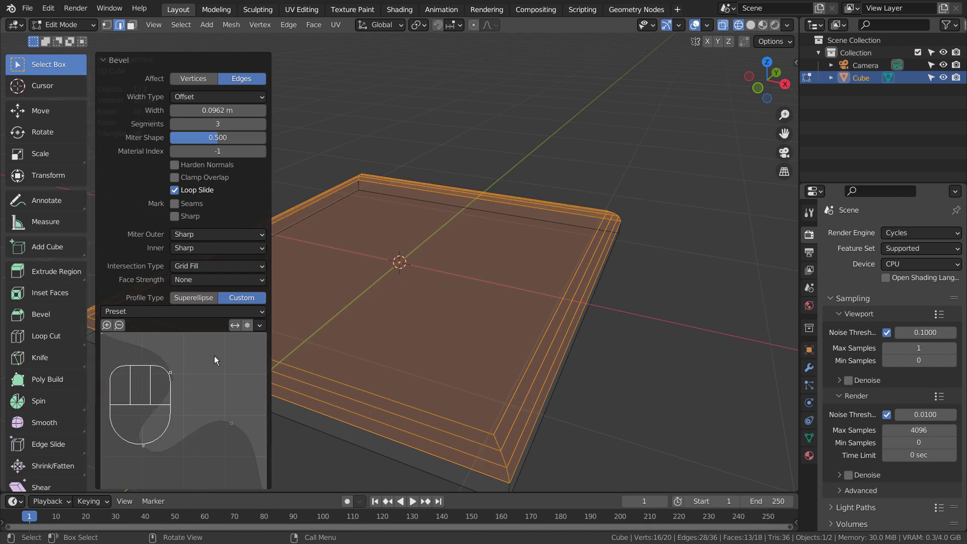
pyautogui.moveTo(148, 450); pyautogui.dragTo(144, 478)
pyautogui.moveTo(507, 377); pyautogui.dragTo(445, 371)
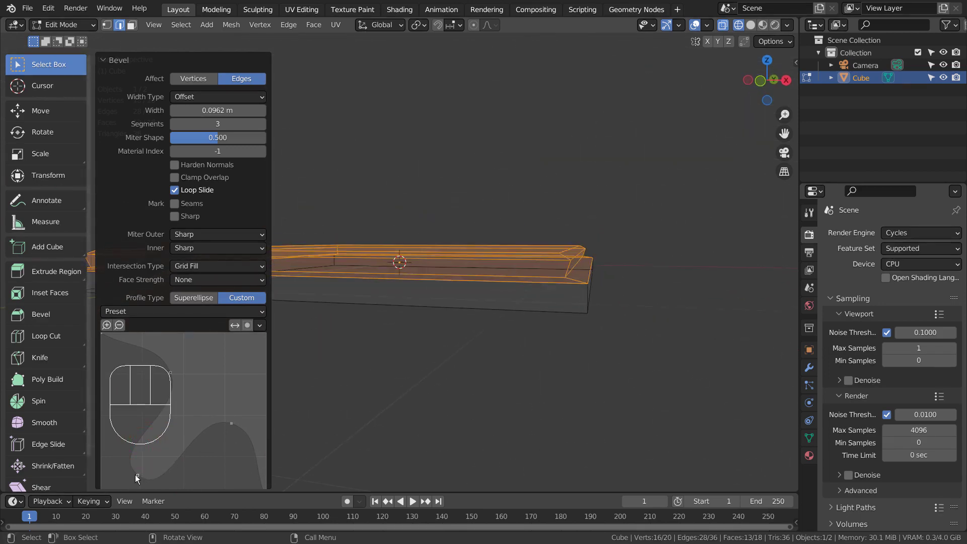
pyautogui.moveTo(141, 478); pyautogui.dragTo(222, 377)
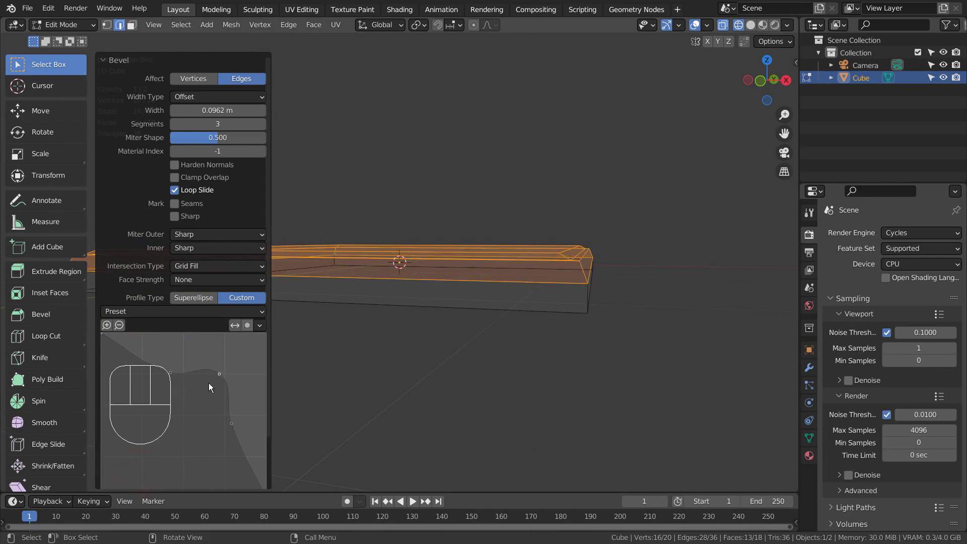
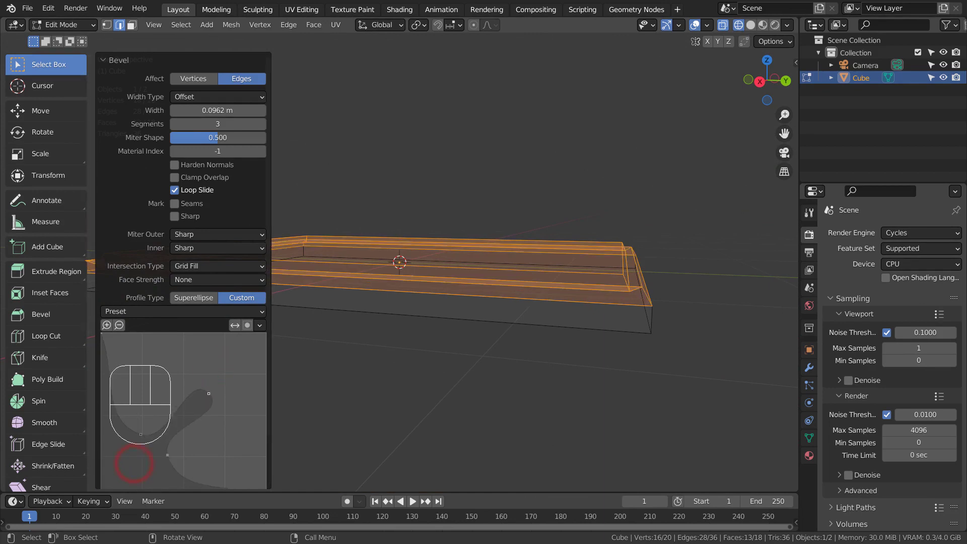
pyautogui.moveTo(212, 396); pyautogui.dragTo(216, 393)
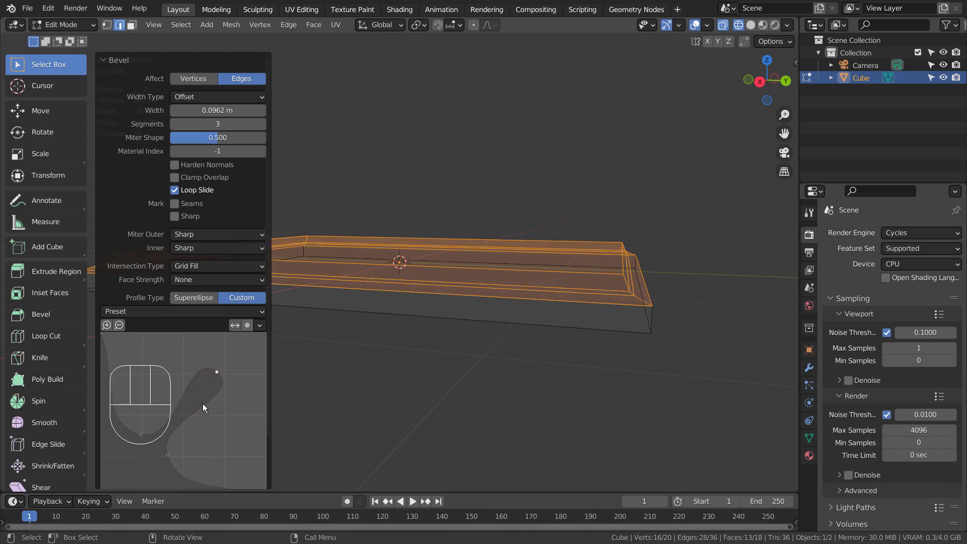
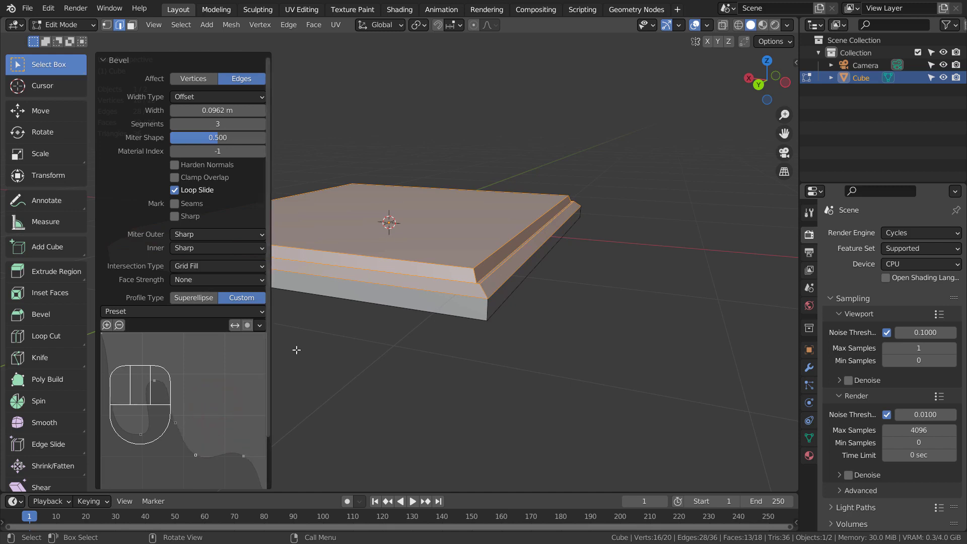
# Step: Bevel around the frame's flat top face (0.0408 m, 3 segments) for a stepped moulding
pyautogui.moveTo(423, 299); pyautogui.dragTo(454, 302)
pyautogui.press('3')
pyautogui.click(385, 228)
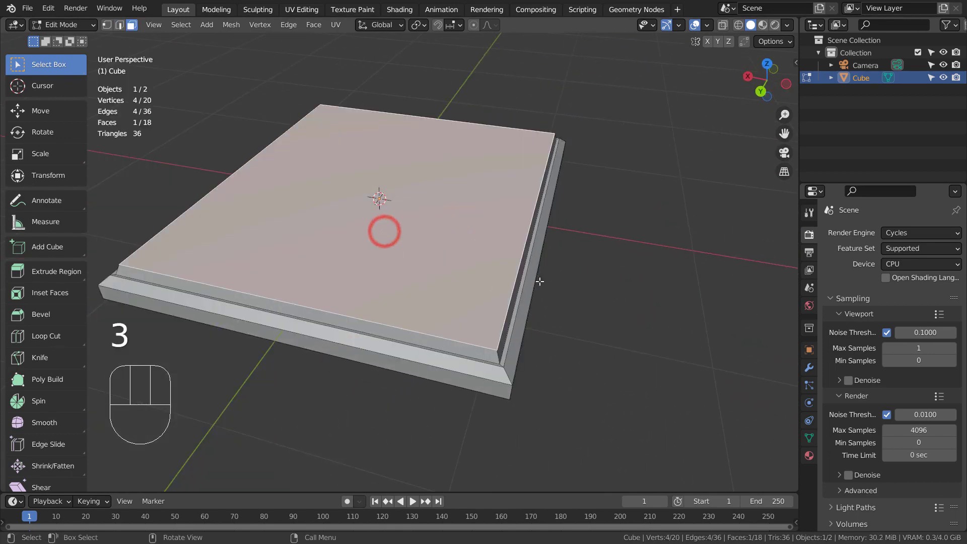
pyautogui.press('ctrl+b')
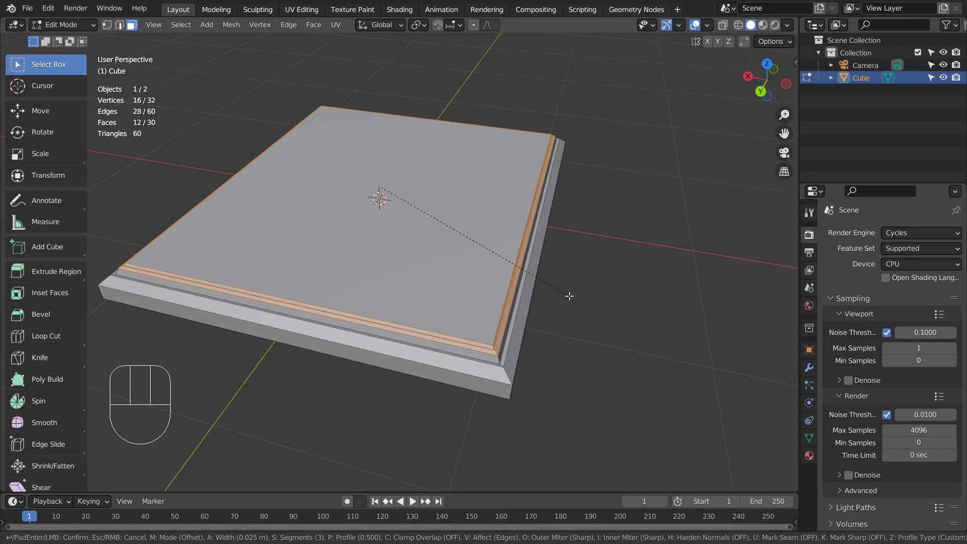
pyautogui.click(571, 295)
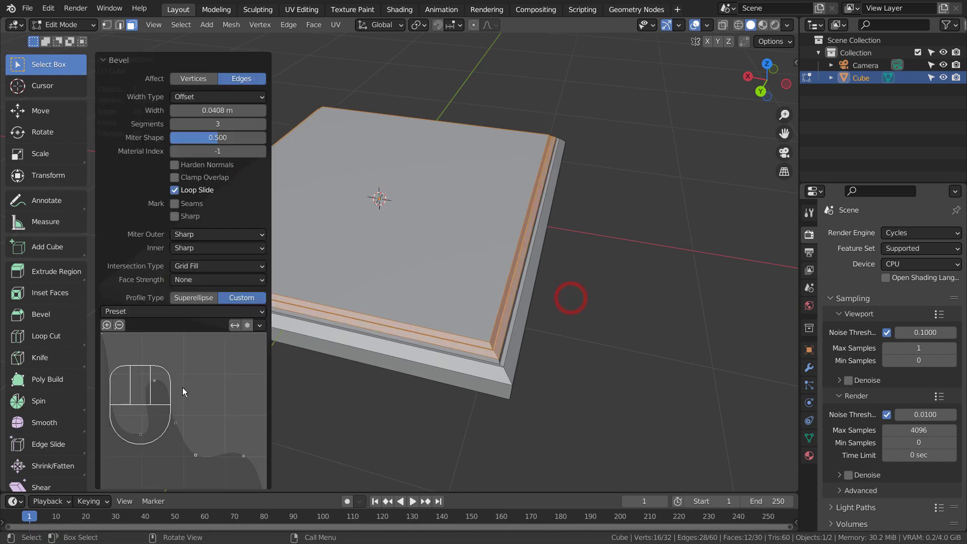
# Step: Separate the inner panel as its own object and inspect the bevelled corner up close
pyautogui.moveTo(119, 318); pyautogui.dragTo(140, 344)
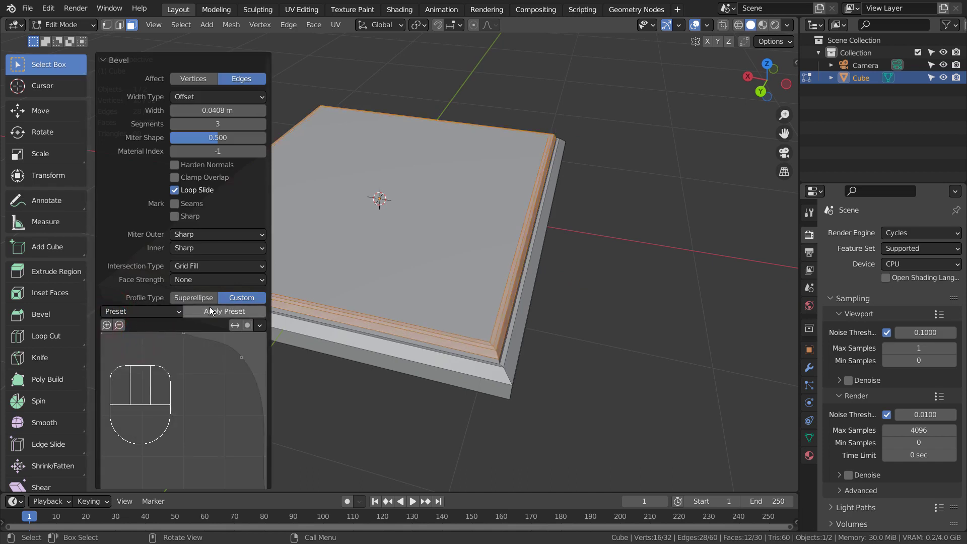
pyautogui.moveTo(154, 318); pyautogui.dragTo(158, 352)
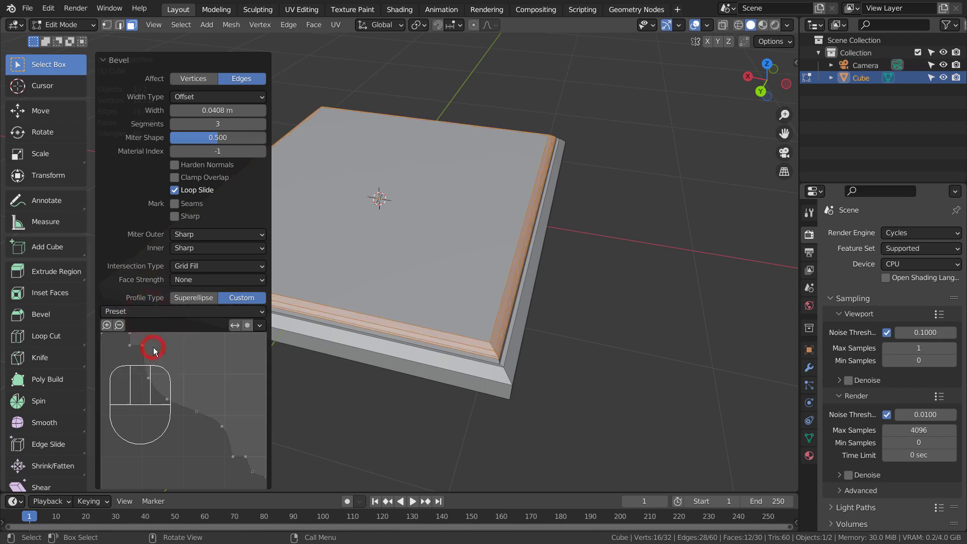
pyautogui.moveTo(122, 316); pyautogui.dragTo(148, 361)
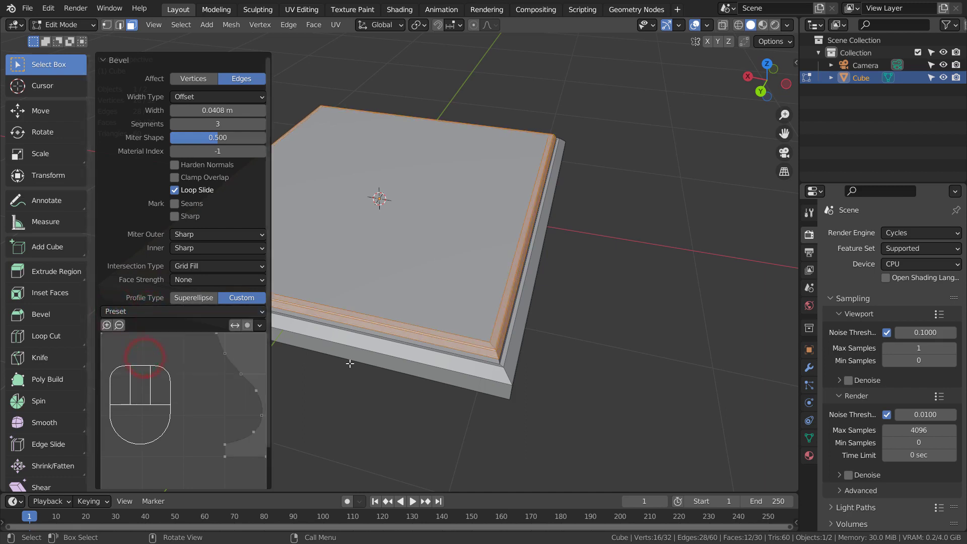
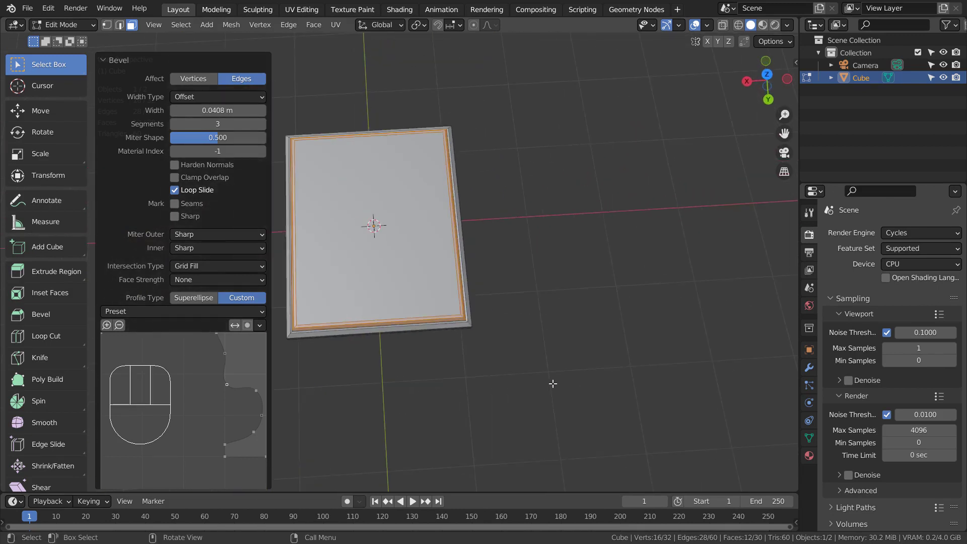
pyautogui.moveTo(510, 359); pyautogui.dragTo(388, 295)
pyautogui.moveTo(132, 315); pyautogui.dragTo(153, 373)
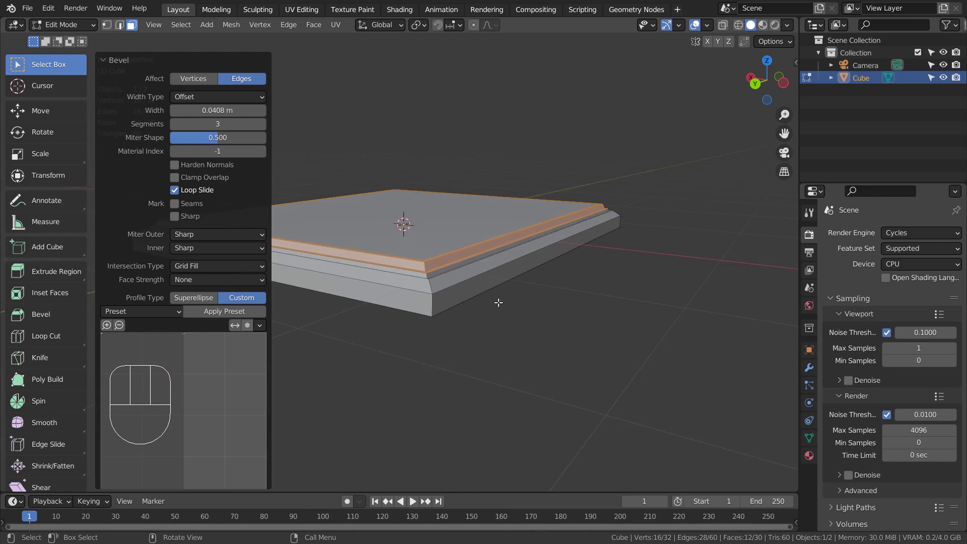
pyautogui.moveTo(511, 301); pyautogui.dragTo(502, 325)
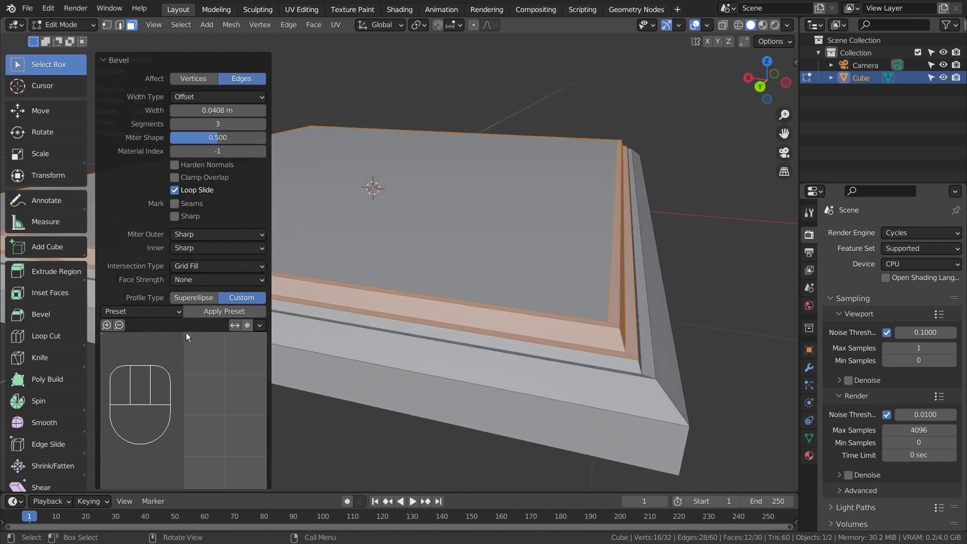
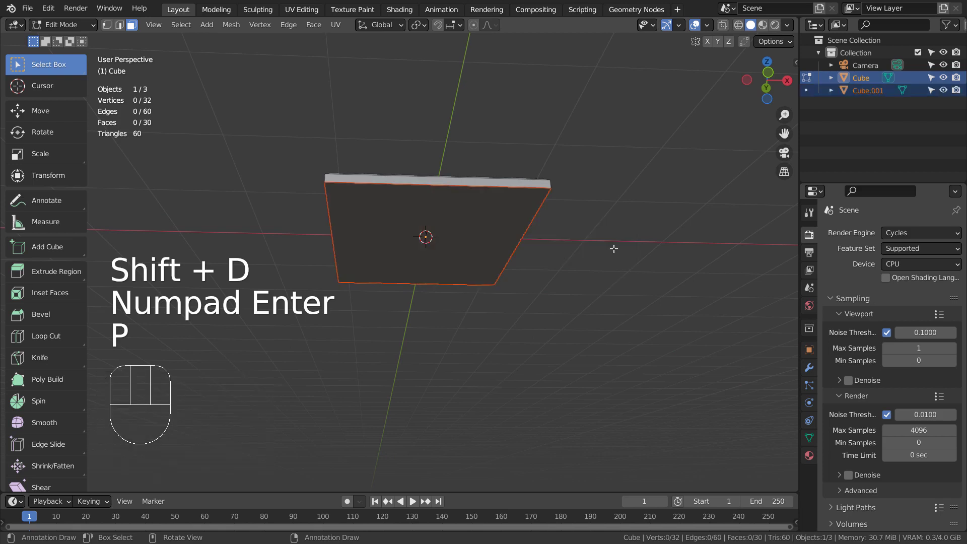
# Step: Move the separated panel Cube.001 vertically, then select the frame object Cube
pyautogui.press('Tab')
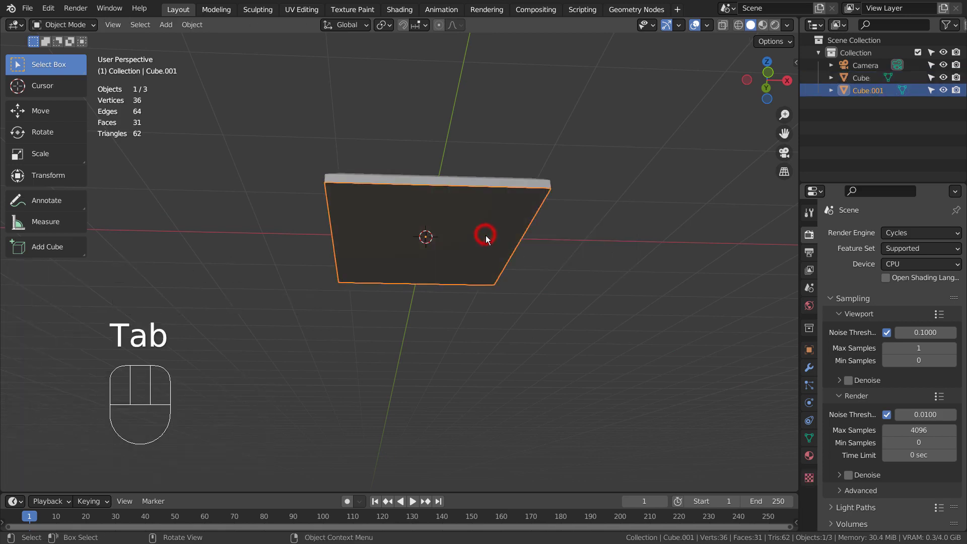
pyautogui.press('g')
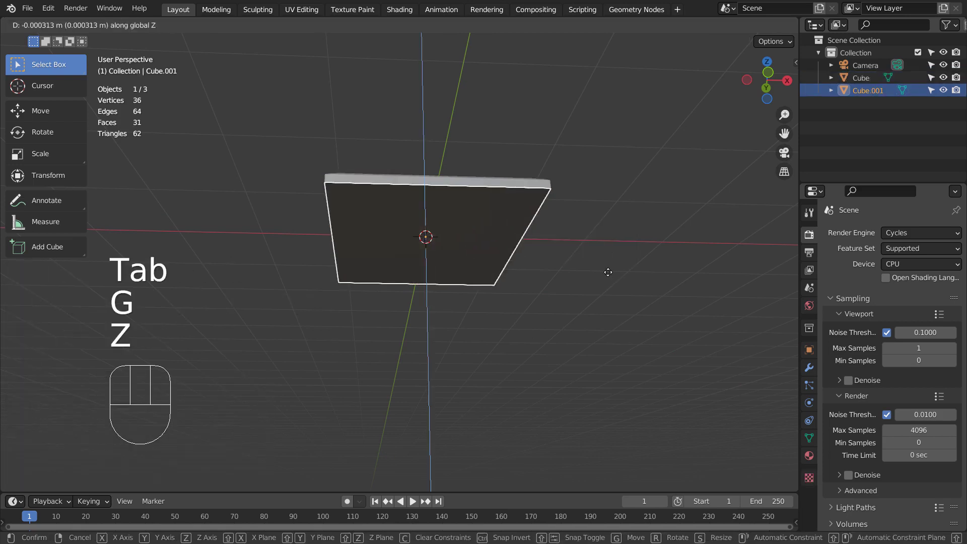
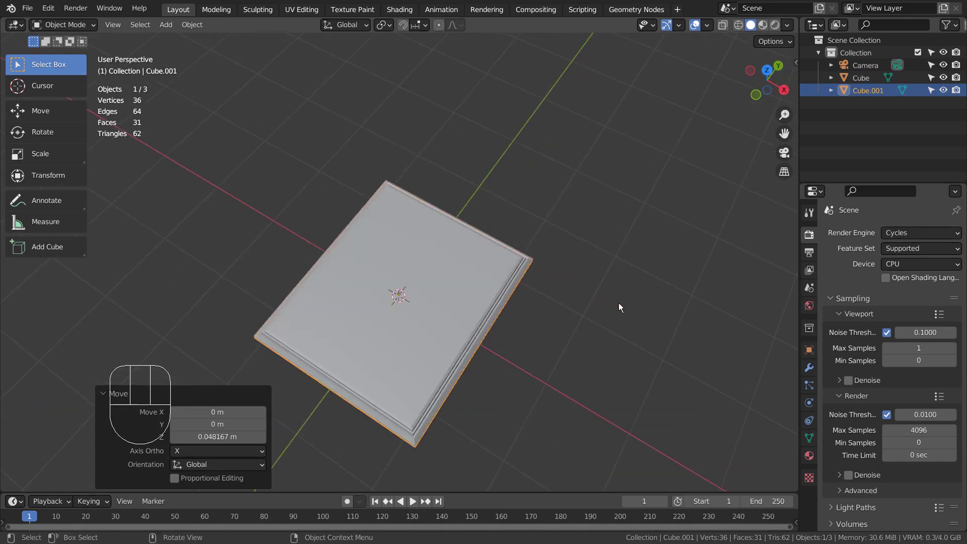
pyautogui.scroll(3)
pyautogui.moveTo(479, 265); pyautogui.dragTo(522, 260)
pyautogui.scroll(-3)
pyautogui.press('Tab')
pyautogui.press('Tab')
pyautogui.click(537, 321)
# Step: Make the frame's material single-user and set its Base Color to dark brown
pyautogui.click(813, 459)
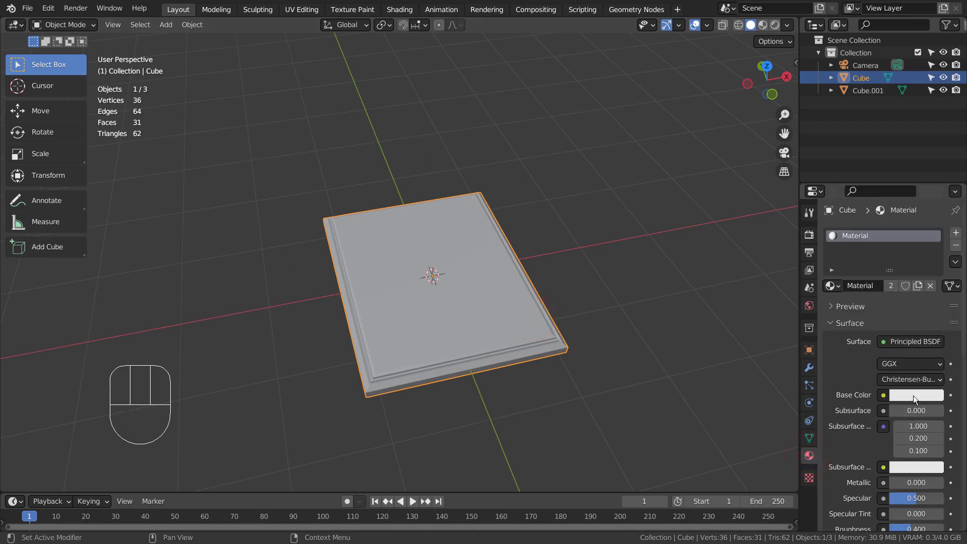
pyautogui.click(897, 289)
pyautogui.click(923, 402)
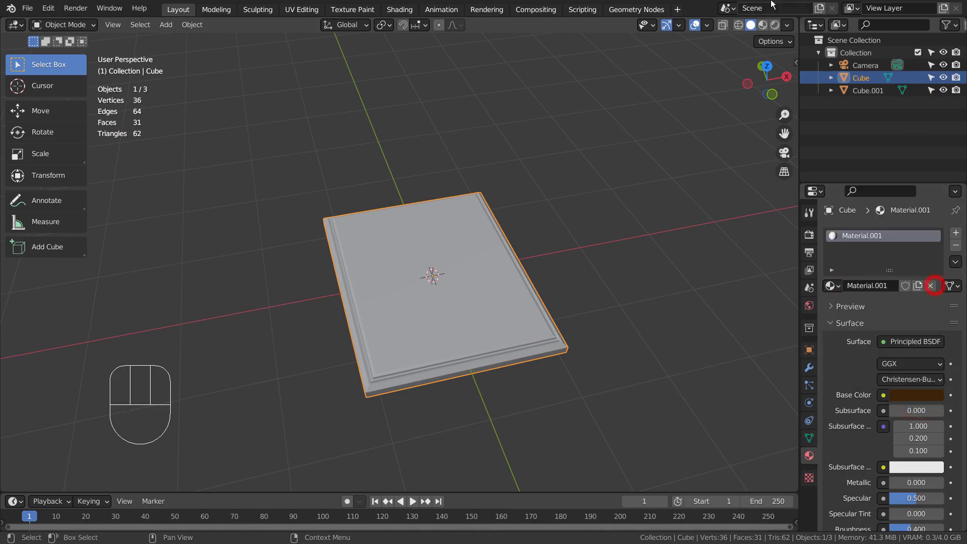
pyautogui.moveTo(694, 307); pyautogui.dragTo(603, 303)
pyautogui.moveTo(594, 307); pyautogui.dragTo(560, 217)
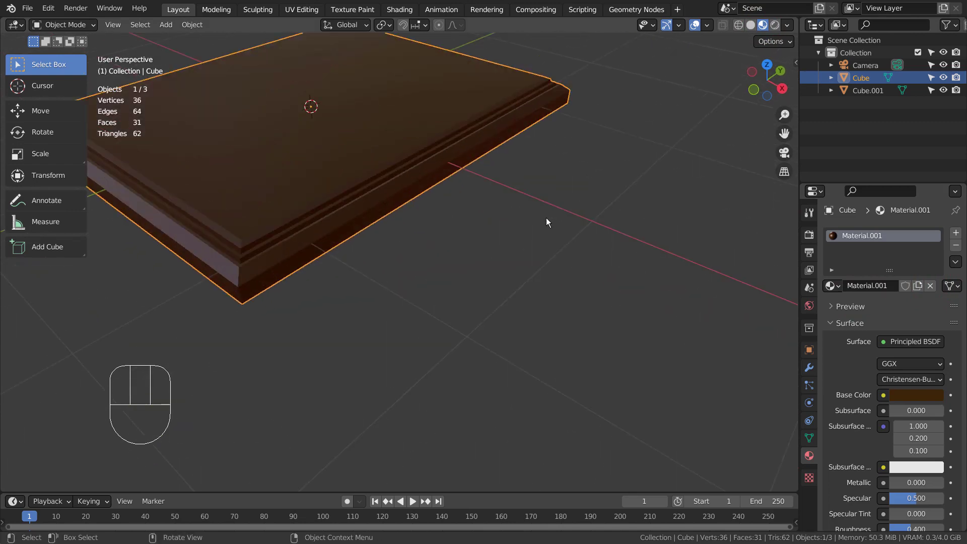
pyautogui.moveTo(552, 225); pyautogui.dragTo(511, 235)
# Step: Add Material.002, assign it to the frame's top face, and switch to Rendered preview
pyautogui.press('Tab')
pyautogui.press('3')
pyautogui.click(334, 231)
pyautogui.click(962, 237)
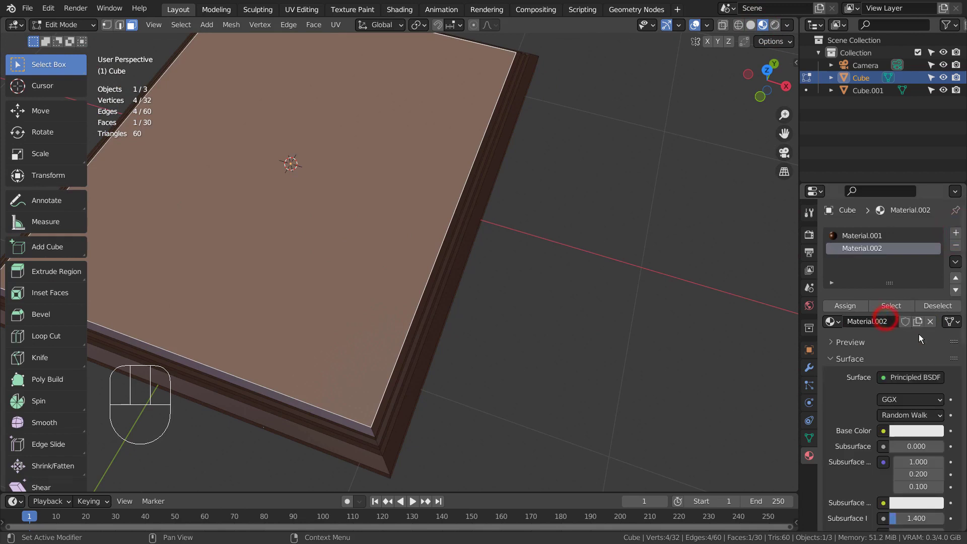
pyautogui.click(858, 251)
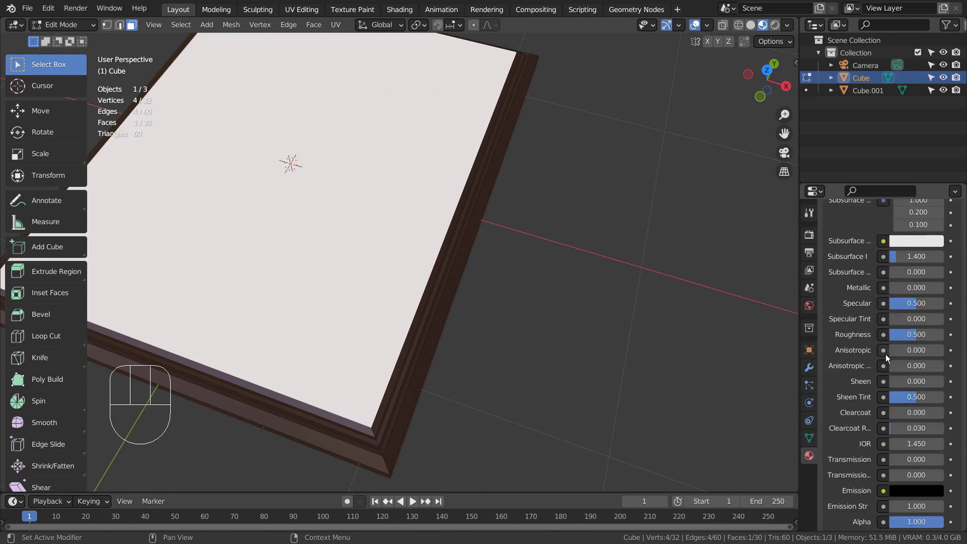
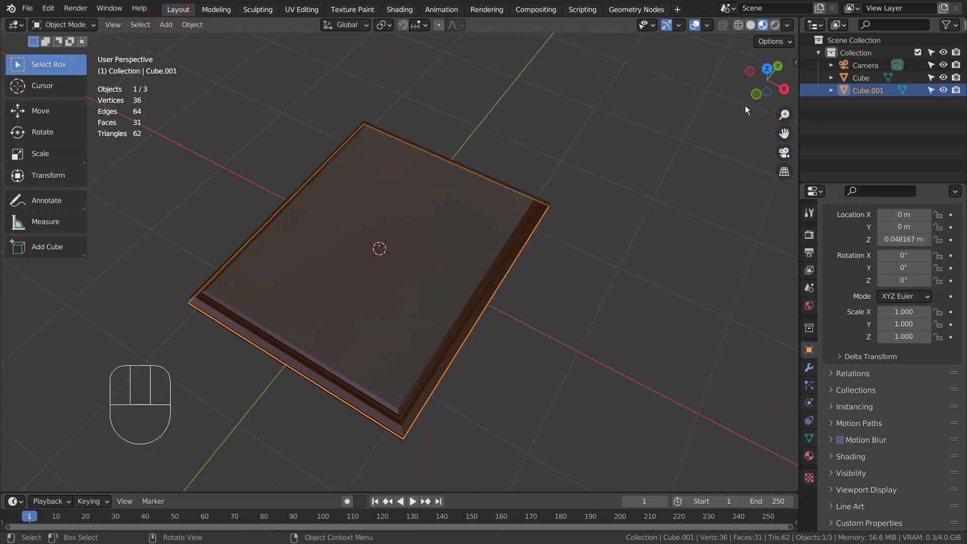
pyautogui.click(777, 31)
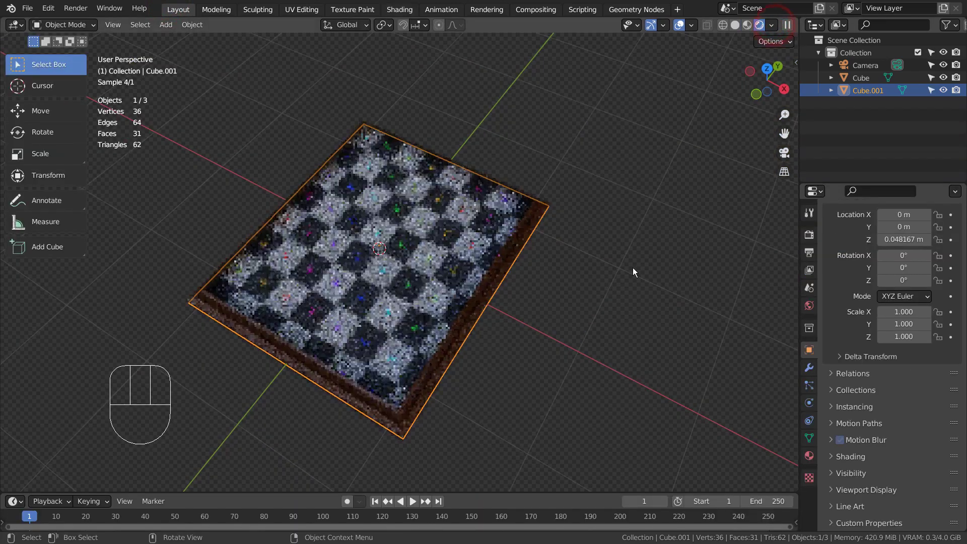
# Step: Deselect everything, set the render engine to Eevee and use Material Preview shading
pyautogui.click(636, 271)
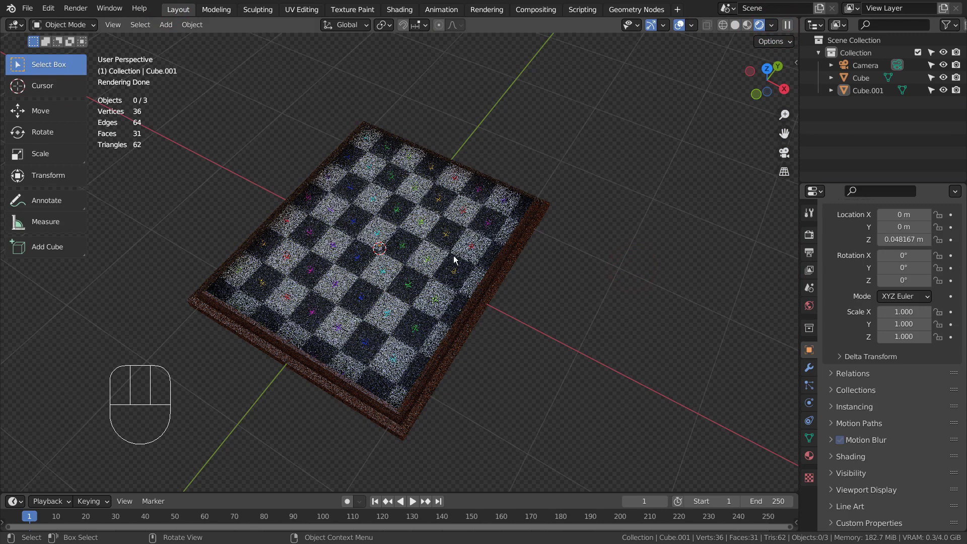
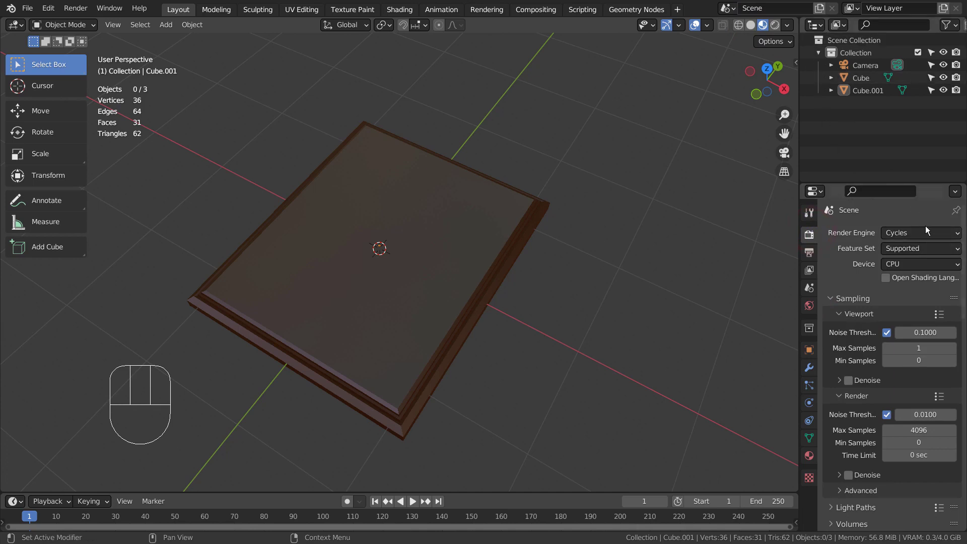
pyautogui.moveTo(931, 242); pyautogui.dragTo(915, 258)
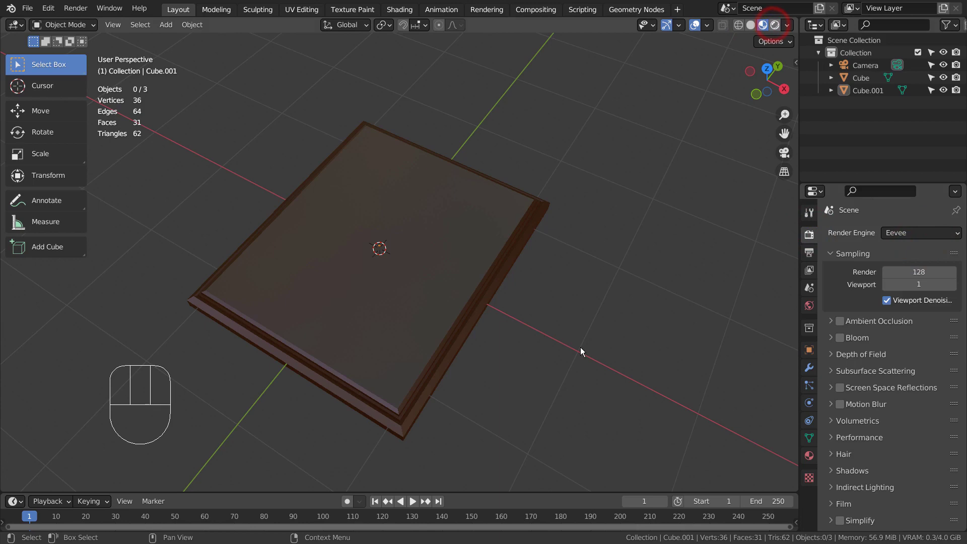
pyautogui.click(583, 351)
pyautogui.moveTo(551, 354); pyautogui.dragTo(612, 337)
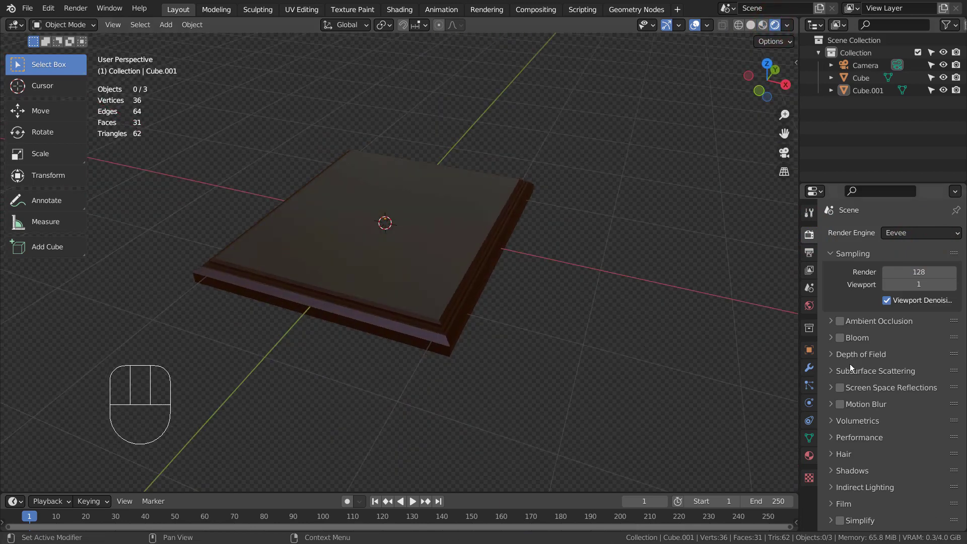
# Step: Give Material.002 Transmission 1.0, Alpha 0.349, Roughness 0.041 and Alpha Clip blending
pyautogui.doubleClick(833, 390)
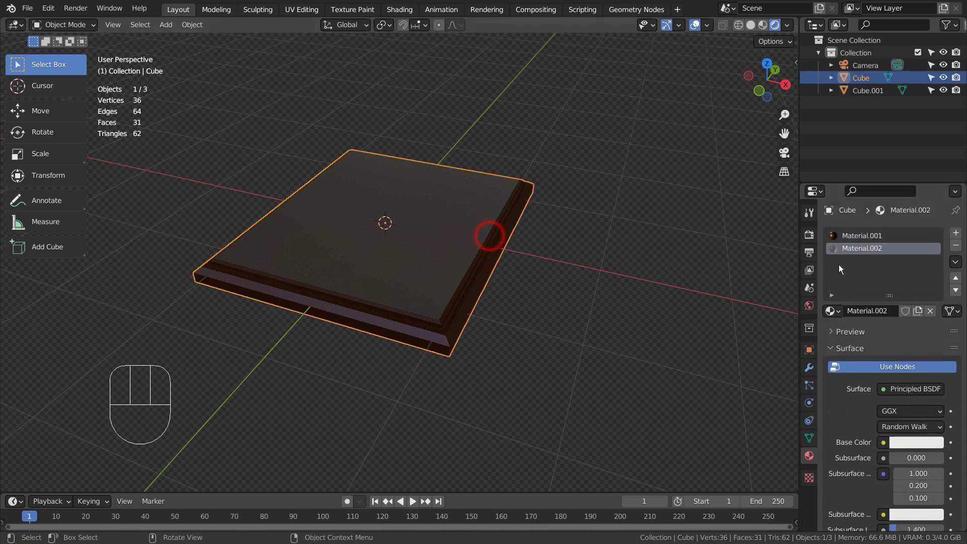
pyautogui.click(877, 255)
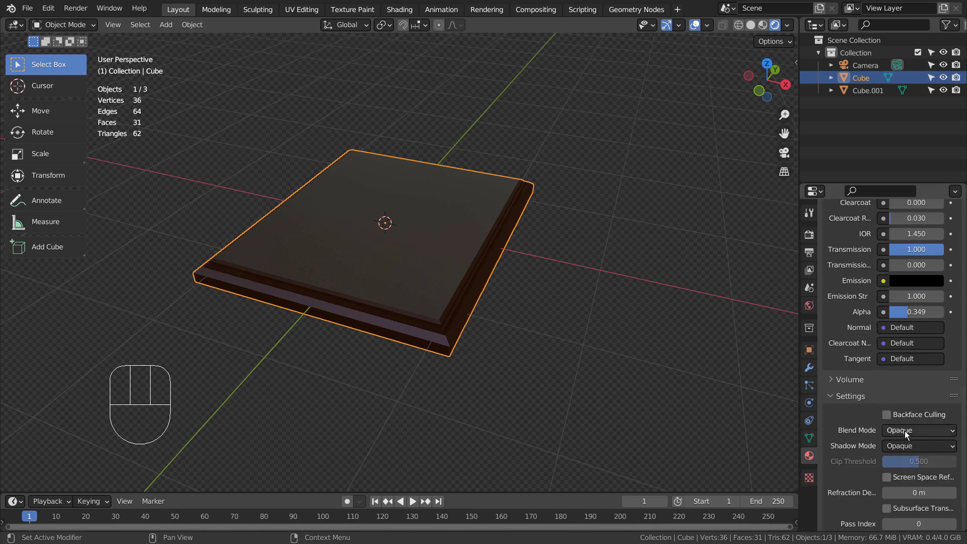
pyautogui.moveTo(912, 432); pyautogui.dragTo(913, 463)
pyautogui.moveTo(623, 276); pyautogui.dragTo(640, 254)
pyautogui.moveTo(664, 263); pyautogui.dragTo(659, 273)
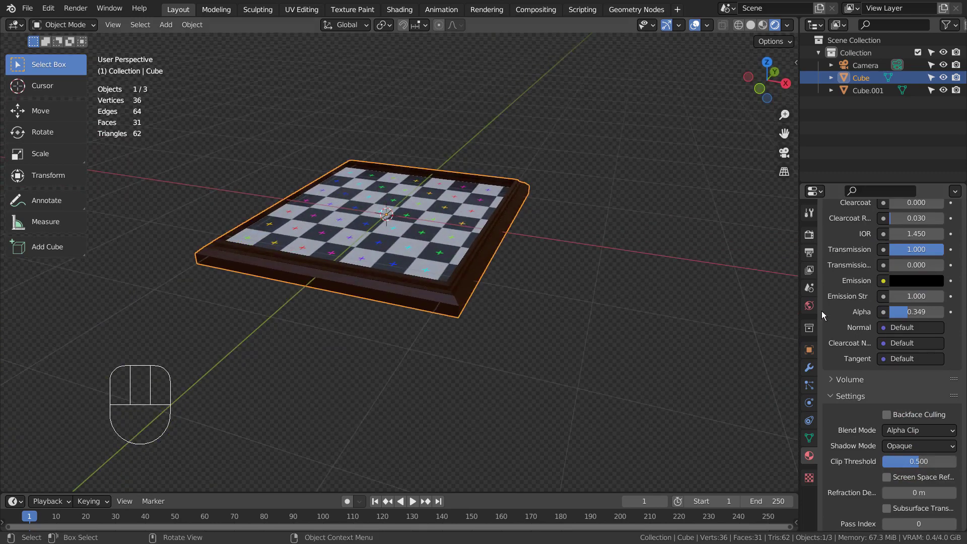
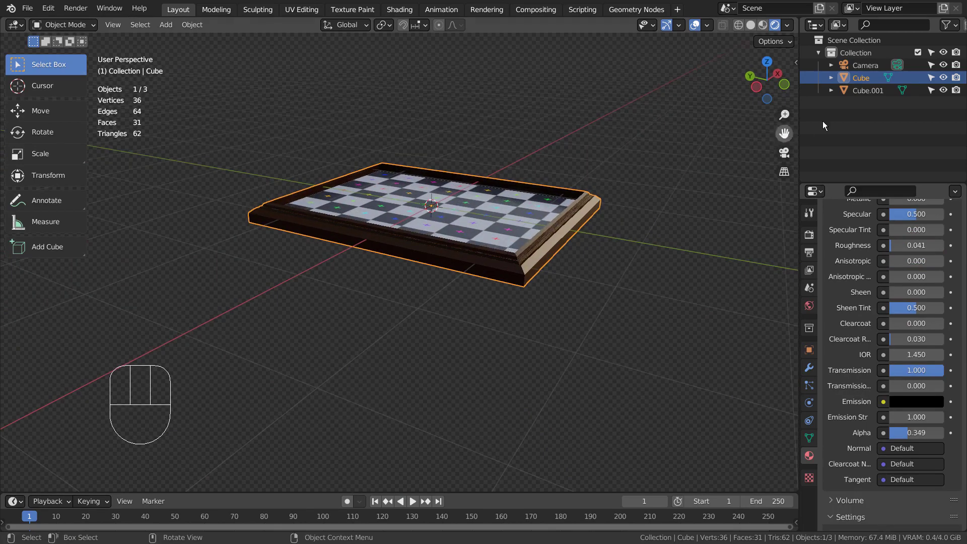
# Step: Move the checker panel Cube.001 up along Z inside the frame
pyautogui.press('g')
pyautogui.press('z')
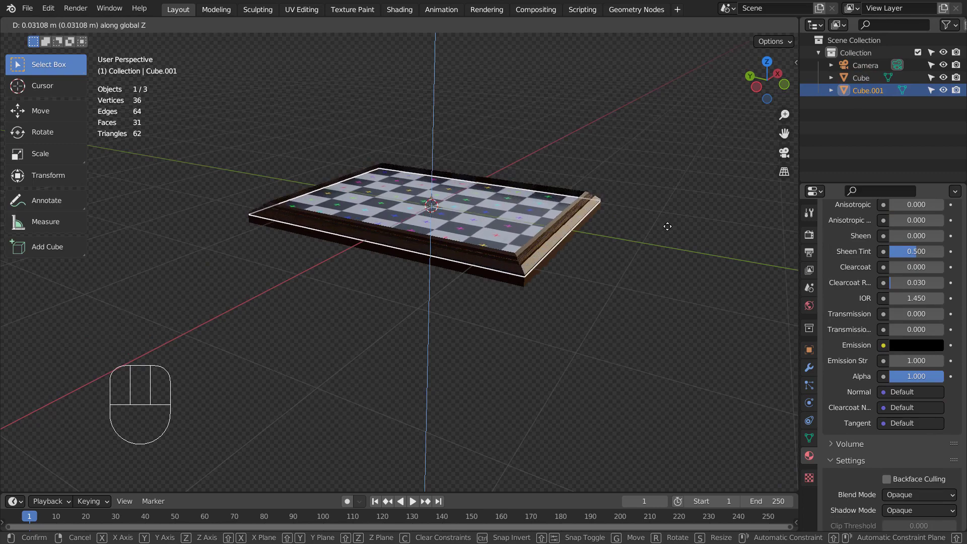
pyautogui.click(672, 232)
pyautogui.moveTo(676, 229); pyautogui.dragTo(530, 255)
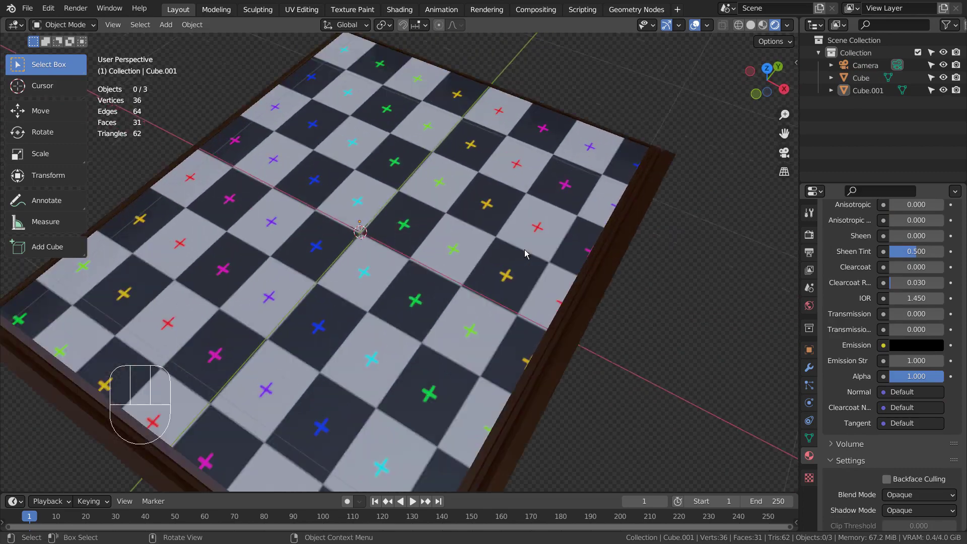
# Step: Switch the render engine back to Cycles and view the rendered frame
pyautogui.moveTo(874, 418); pyautogui.dragTo(904, 273)
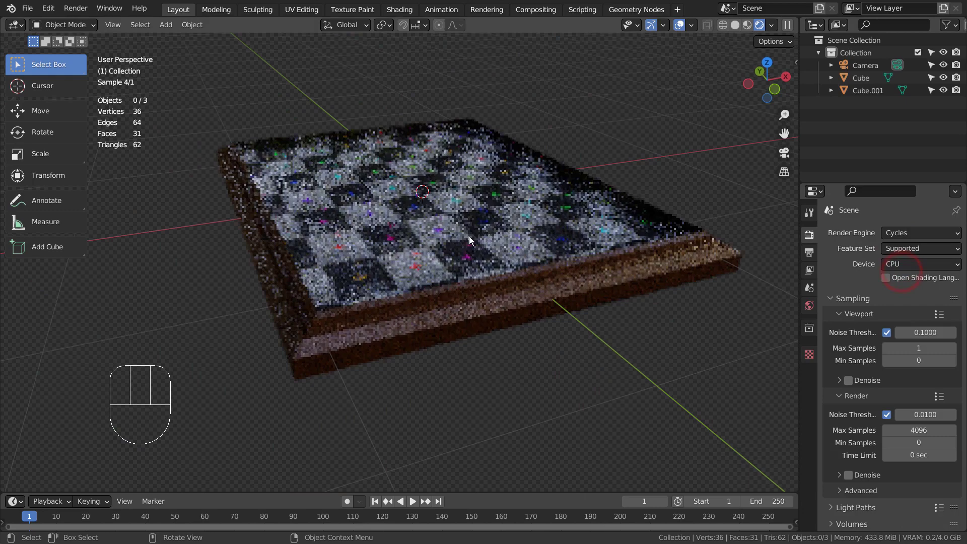
pyautogui.middleClick(473, 244)
pyautogui.middleClick(491, 254)
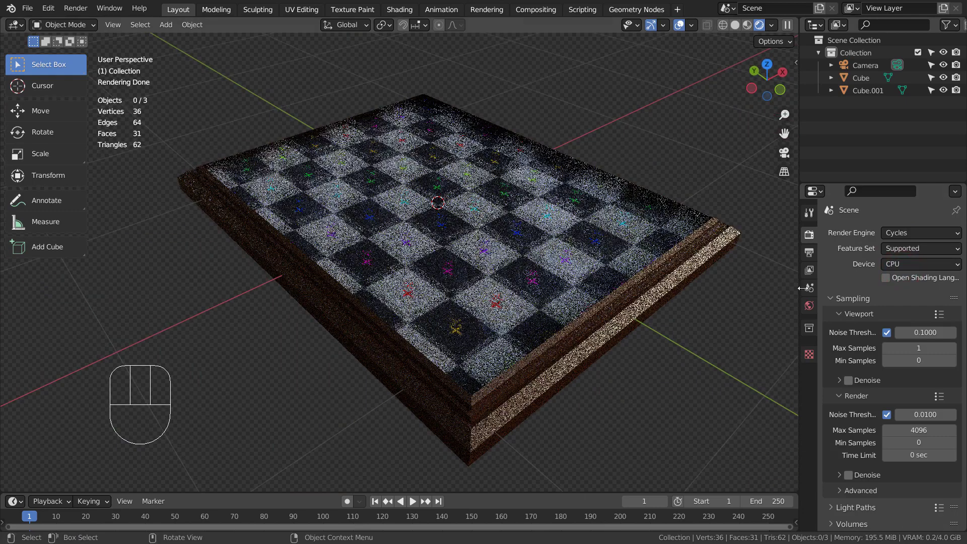
# Step: Set the forest HDRI world strength to 2.000, then bring up the Add menu
pyautogui.click(815, 309)
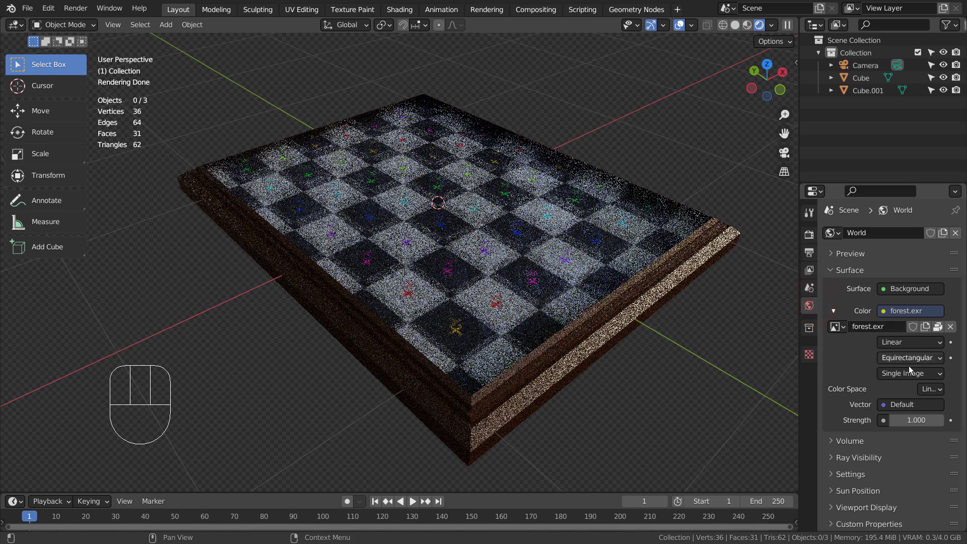
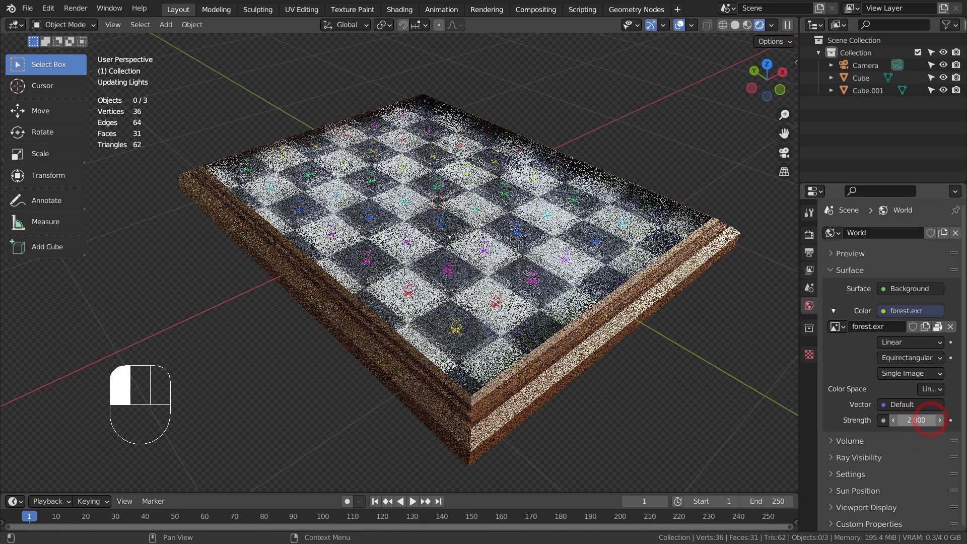
pyautogui.moveTo(544, 276); pyautogui.dragTo(544, 249)
pyautogui.press('shift+a')
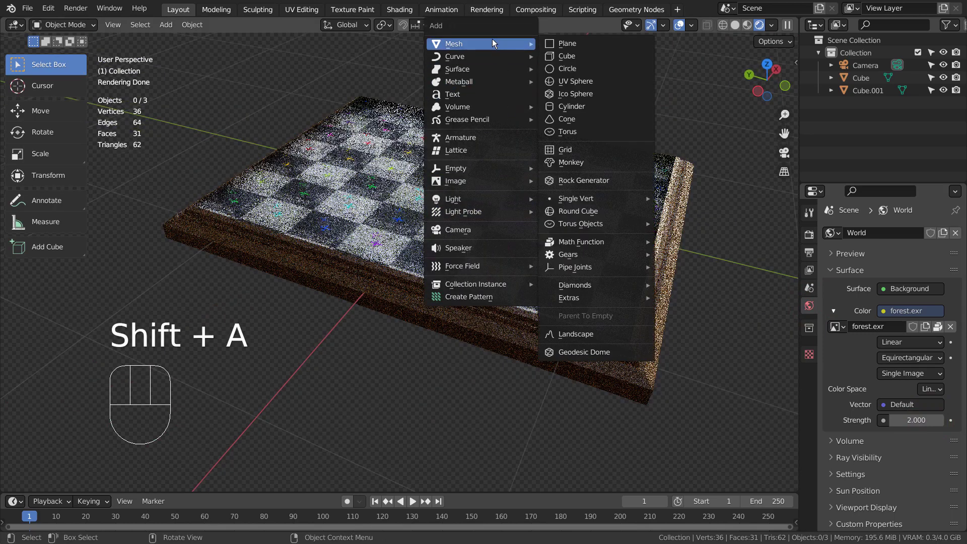
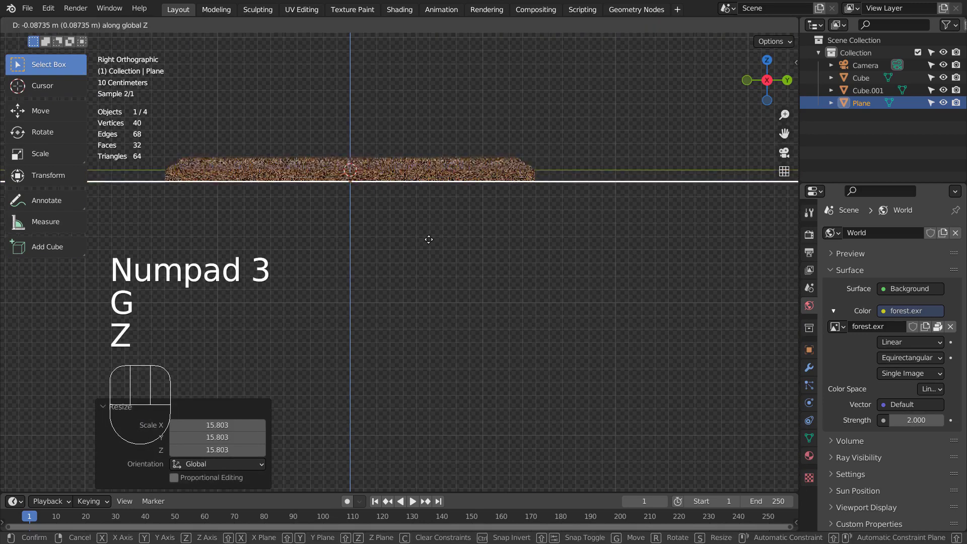
# Step: Confirm the plane lowered about 0.09 m and orbit around the frame in the rendered view
pyautogui.click(435, 242)
pyautogui.moveTo(497, 216); pyautogui.dragTo(431, 272)
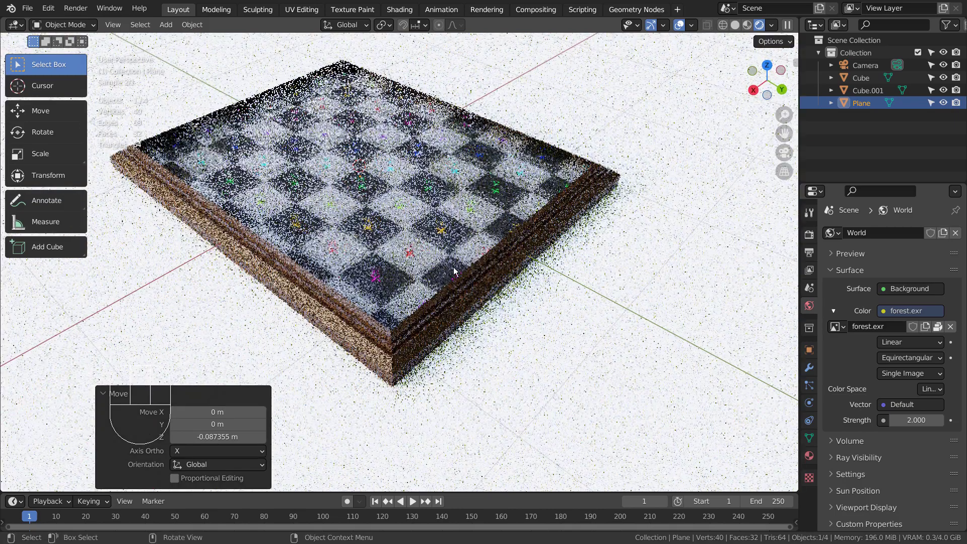
pyautogui.moveTo(482, 264); pyautogui.dragTo(261, 283)
pyautogui.moveTo(272, 285); pyautogui.dragTo(377, 257)
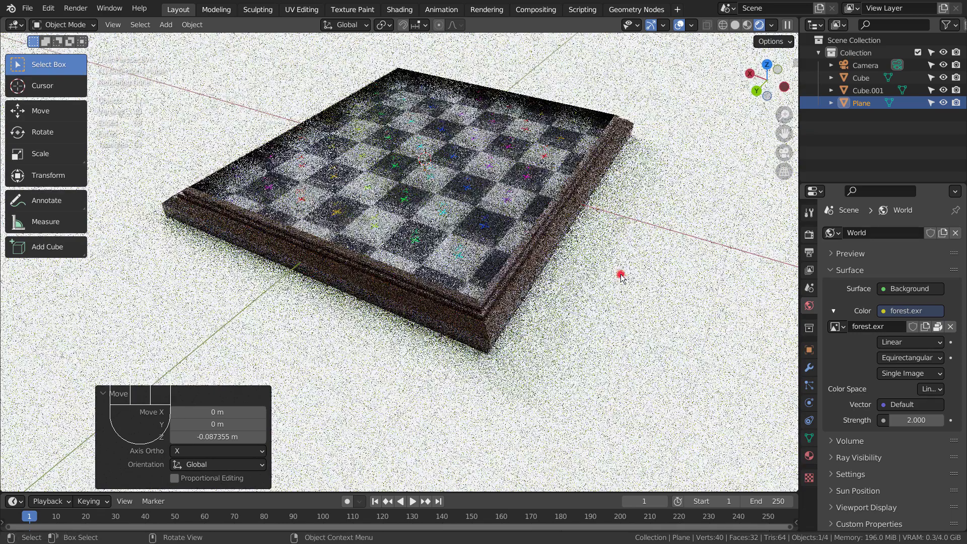
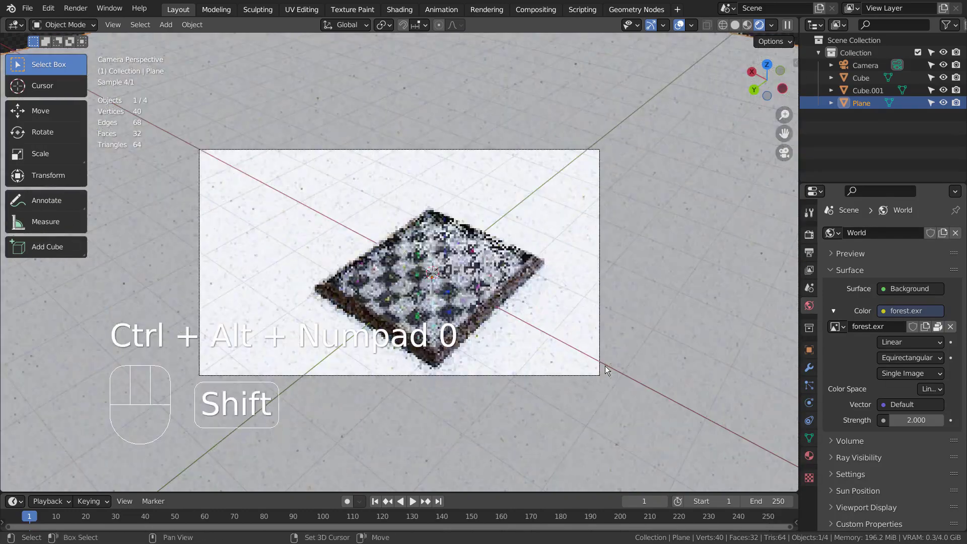
# Step: Walk the camera view through the scene with Shift+` navigation
pyautogui.press('shift+`')
pyautogui.press('s')
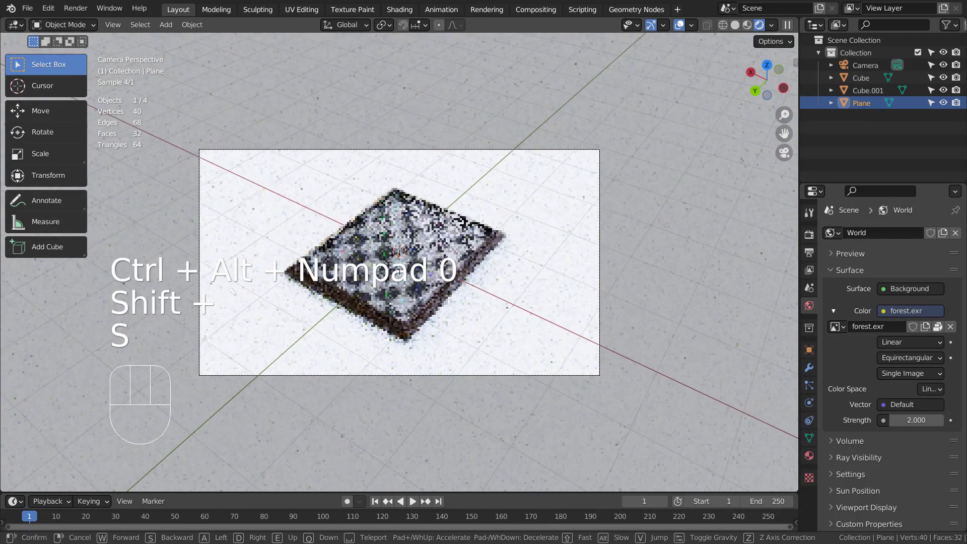
pyautogui.press('w')
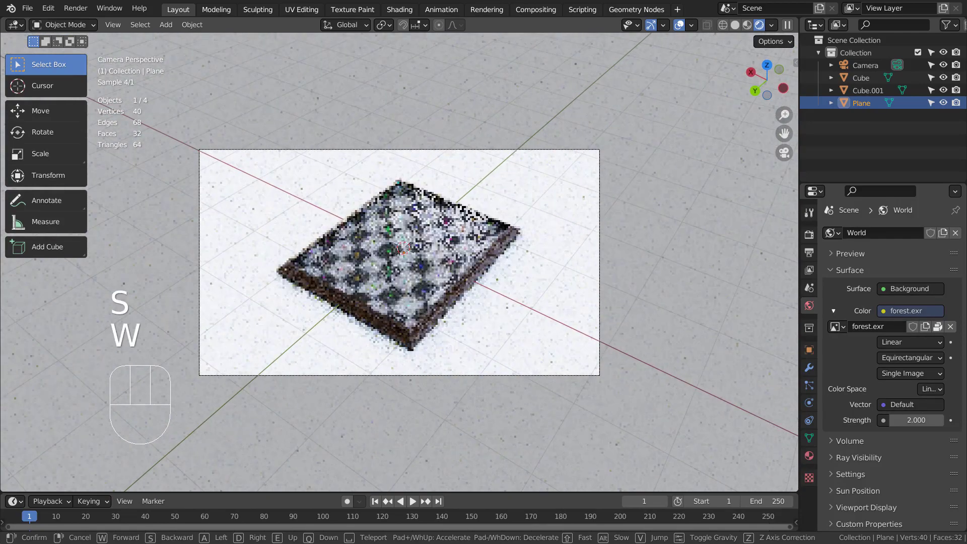
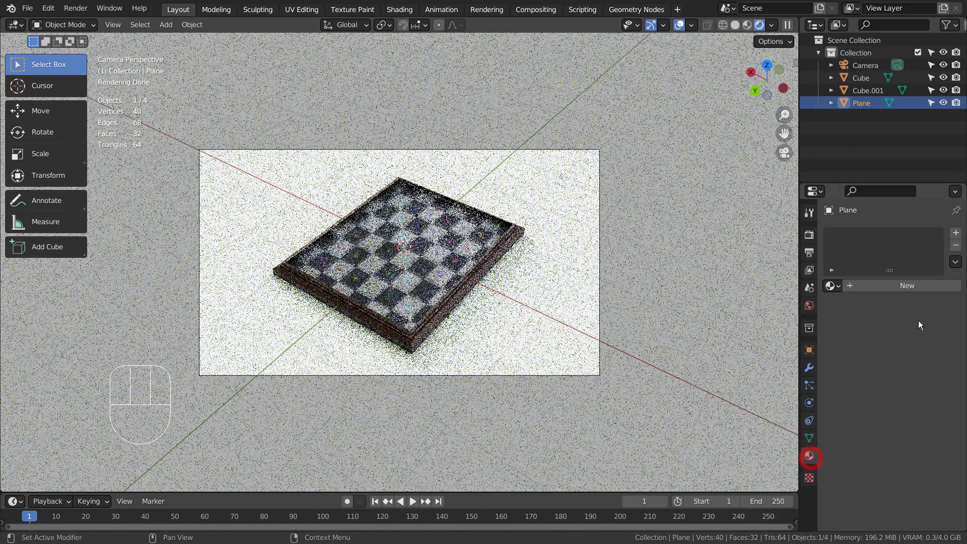
# Step: Create Material.003 for the ground plane with Metallic 0.862, Roughness 0.206 and a pink base colour
pyautogui.click(917, 402)
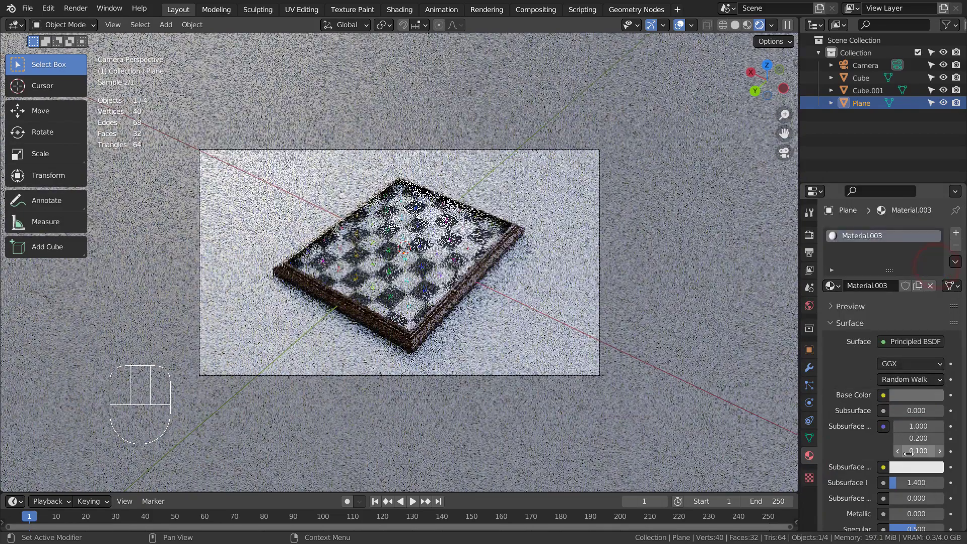
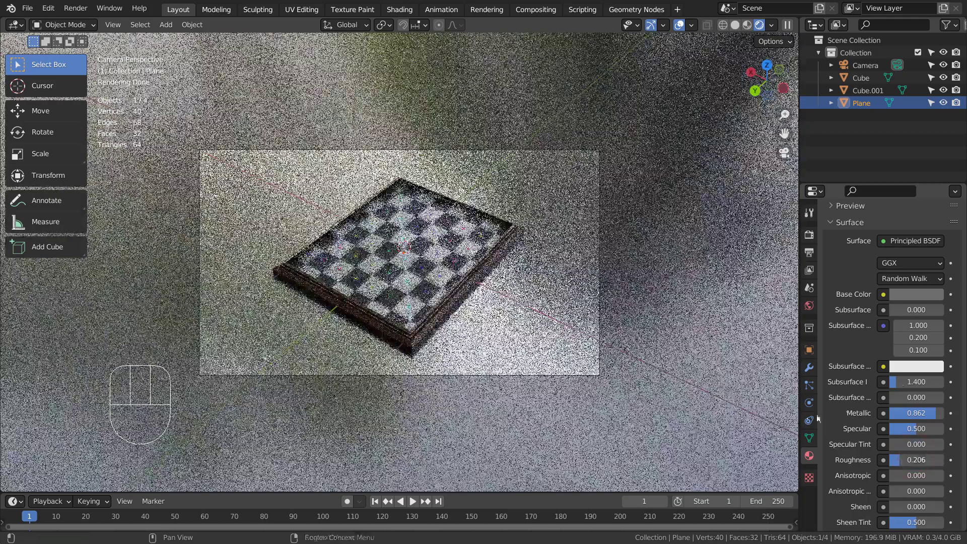
pyautogui.click(933, 298)
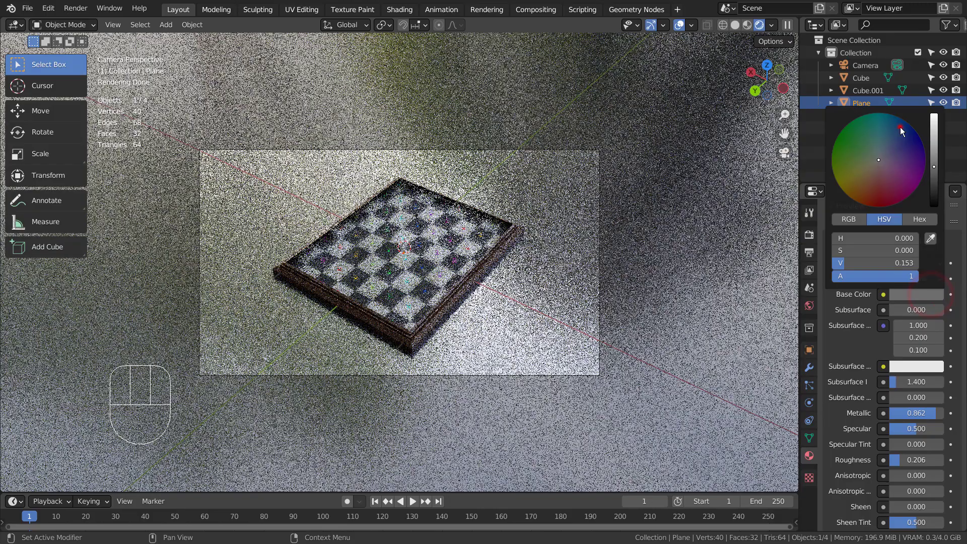
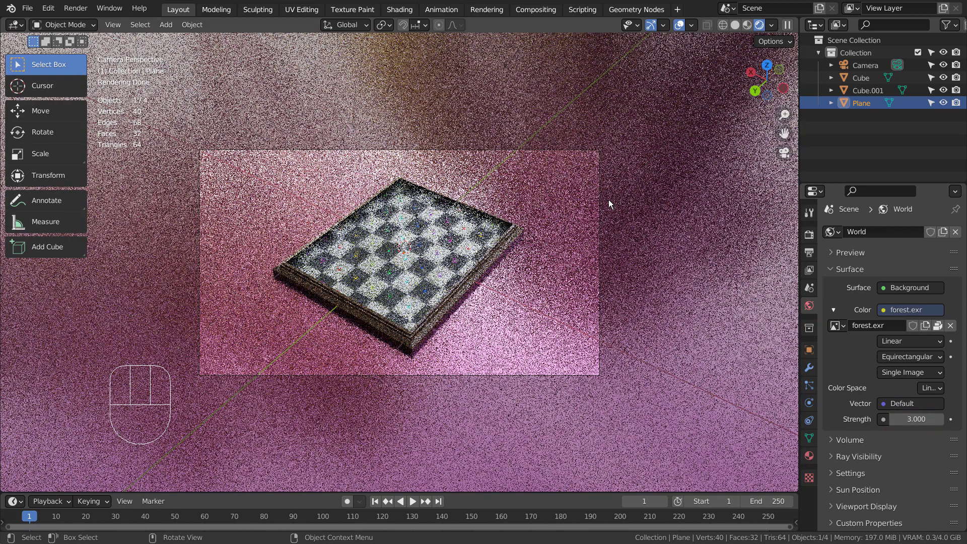
# Step: Check the Compositing workspace's denoise setup and return to the Layout workspace
pyautogui.click(738, 27)
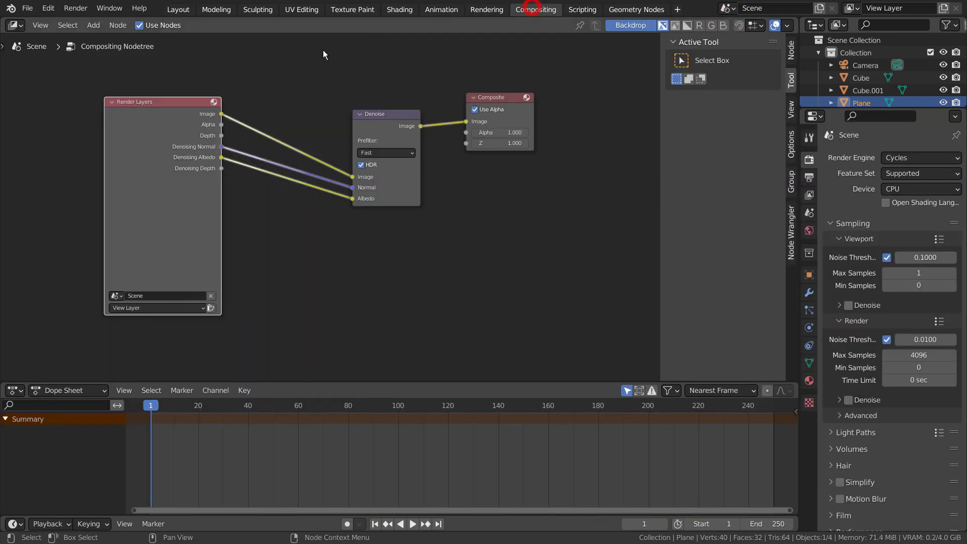
pyautogui.click(183, 10)
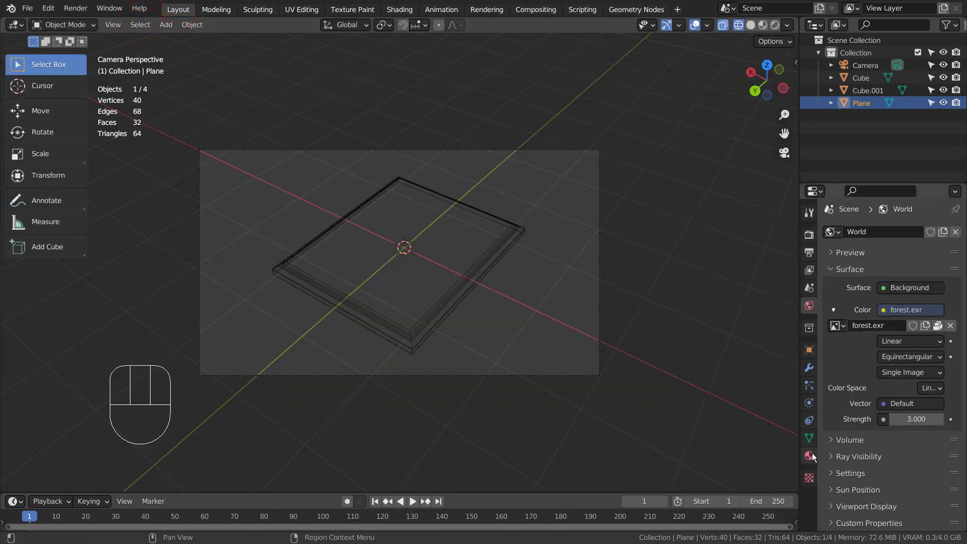
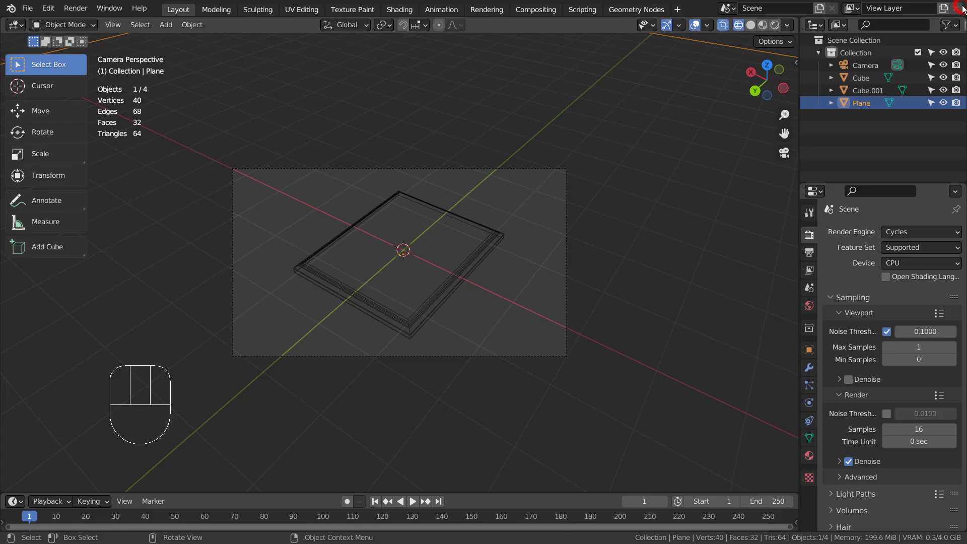
# Step: Show the scene as a live Cycles render in the viewport
pyautogui.click(784, 30)
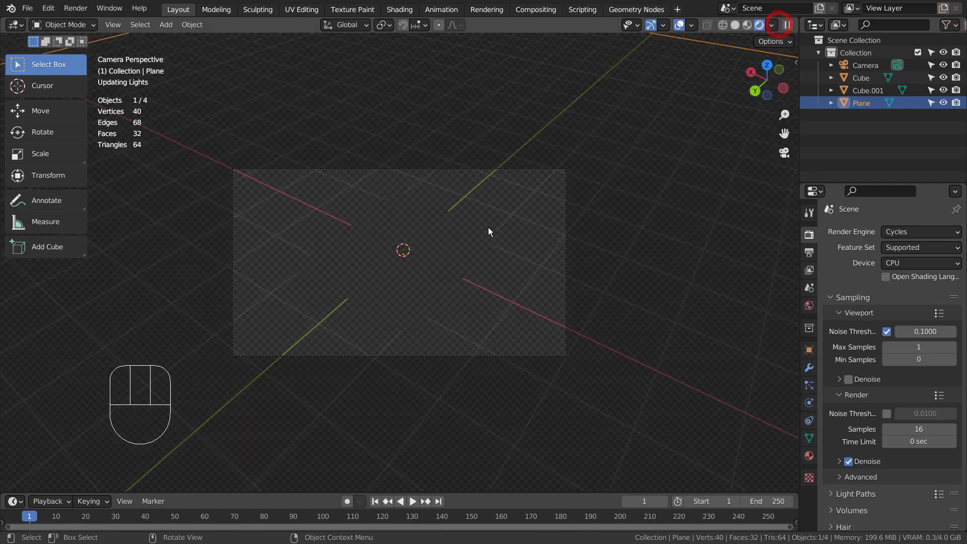
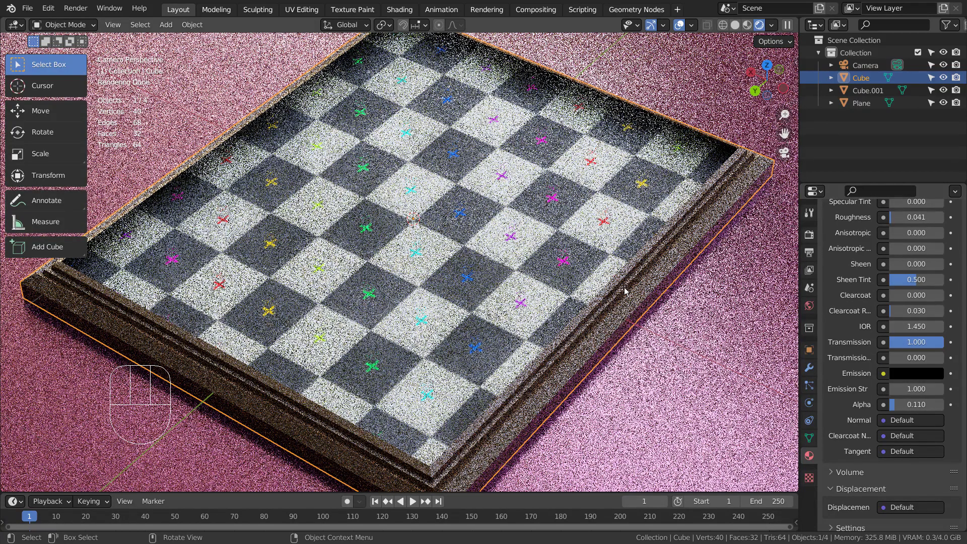
# Step: Set Viewport Max Samples to 5 with Film Transparent, then raise the Cube material's Specular to 0.794
pyautogui.click(819, 237)
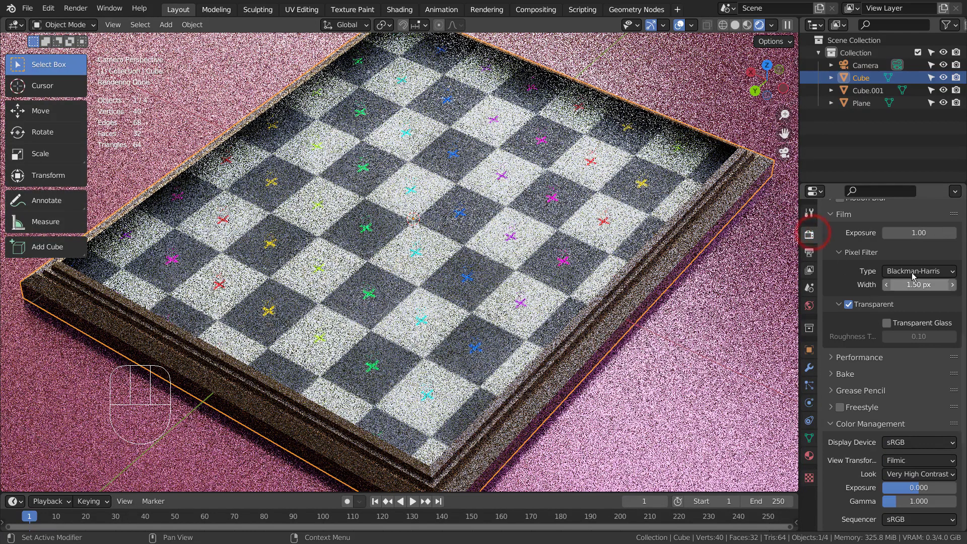
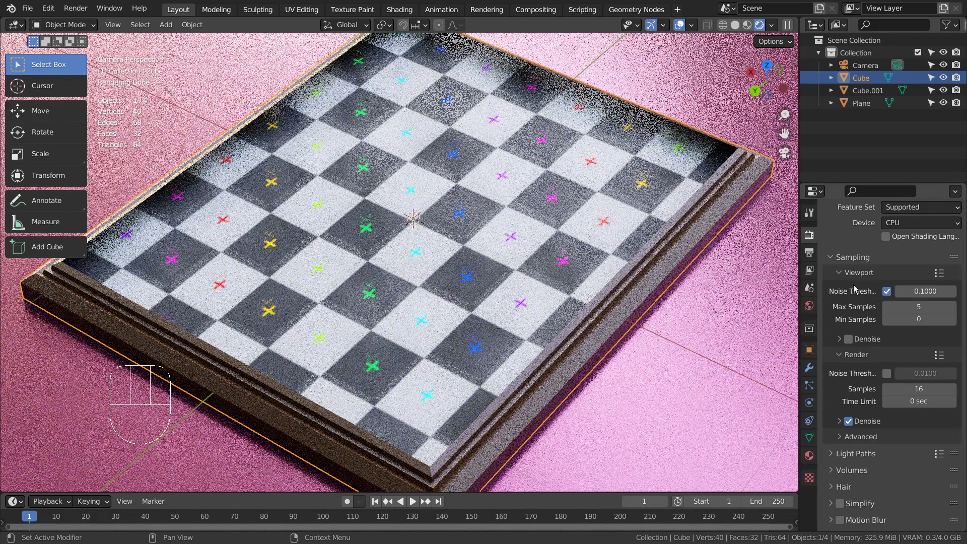
pyautogui.click(813, 459)
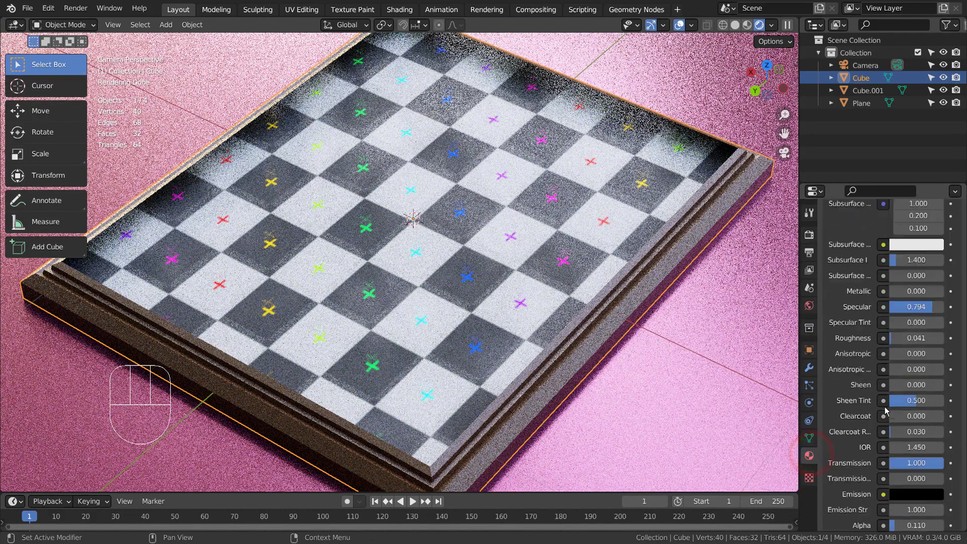
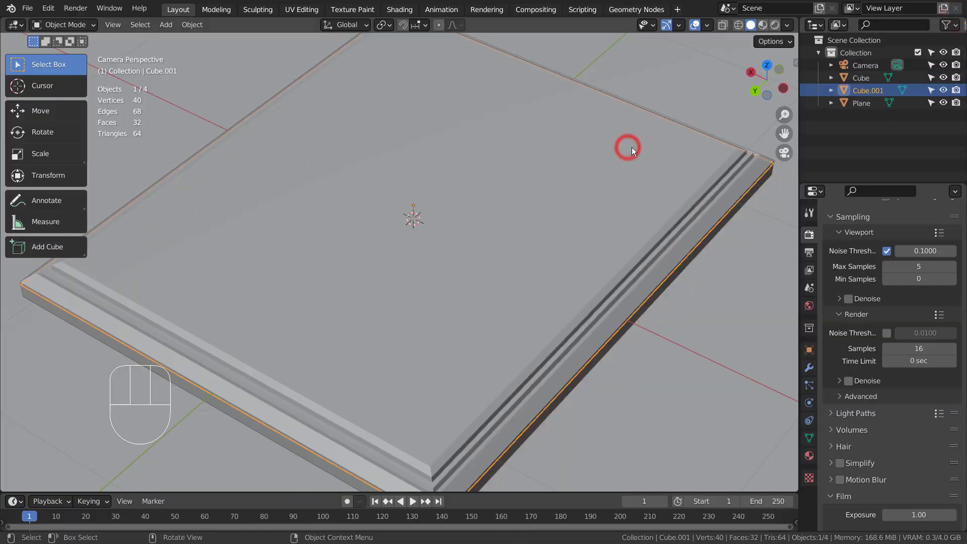
# Step: Separate a Cube.002 frame piece from the Cube mesh and select the Cube.001 piece
pyautogui.press('Tab')
pyautogui.press('Tab')
pyautogui.click(503, 234)
pyautogui.press('Tab')
pyautogui.press('p')
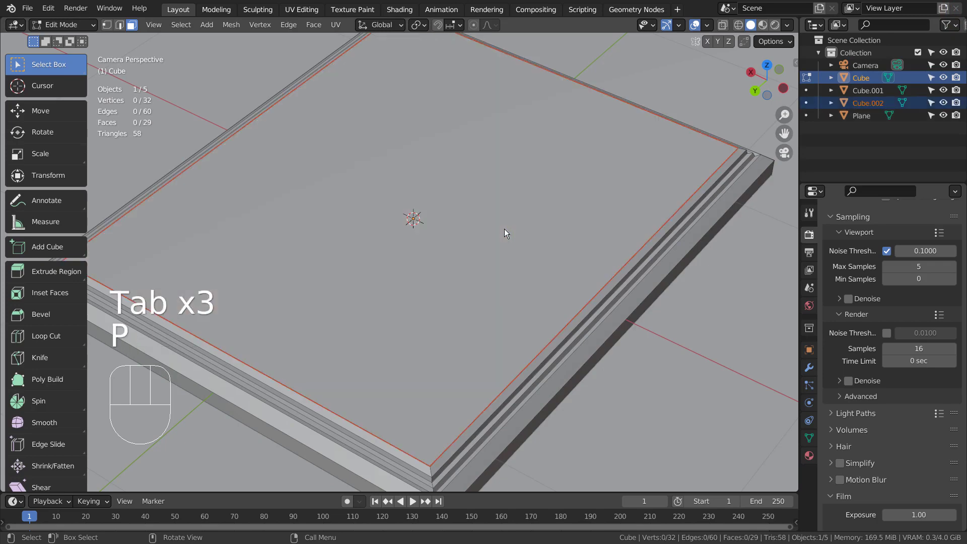
pyautogui.press('Tab')
pyautogui.click(705, 213)
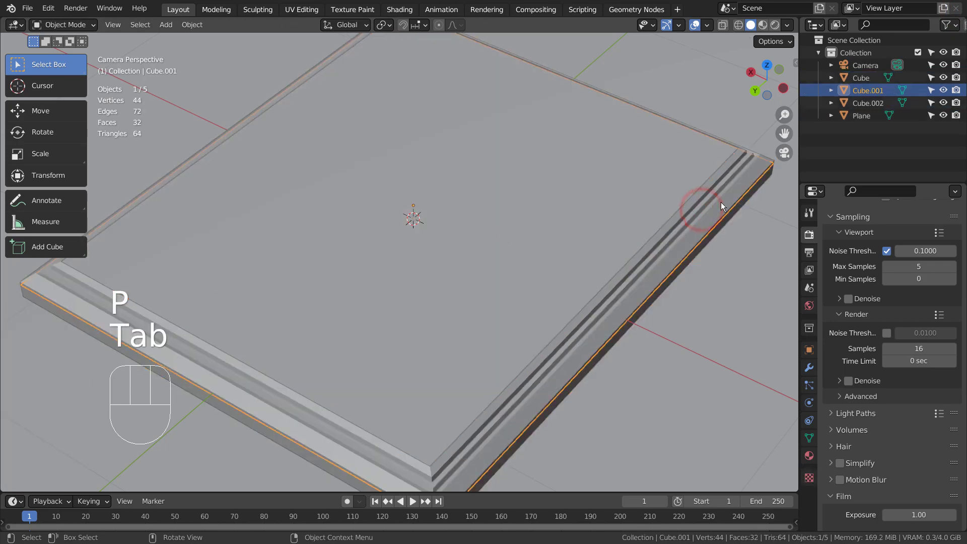
pyautogui.press('Tab')
pyautogui.press('Tab')
# Step: Extrude the frame-edge vertices into a new edge loop moved down 0.16 m in orthographic wireframe view
pyautogui.press('Tab')
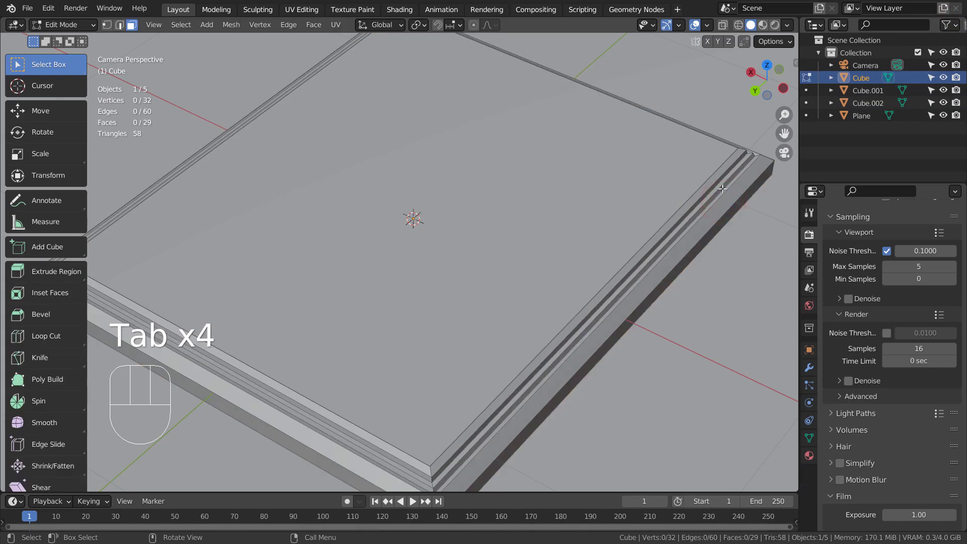
pyautogui.press('2')
pyautogui.click(461, 429)
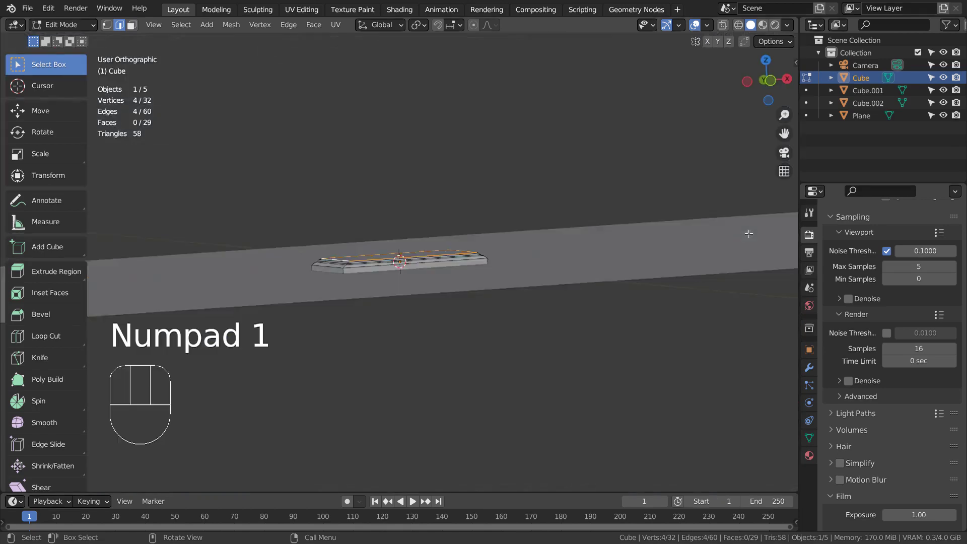
pyautogui.press('KP_1')
pyautogui.press('shift+z')
pyautogui.press('e')
pyautogui.click(657, 315)
pyautogui.press('Tab')
# Step: Return to solid shading and view the checker frame as a live render through the camera
pyautogui.middleClick(477, 212)
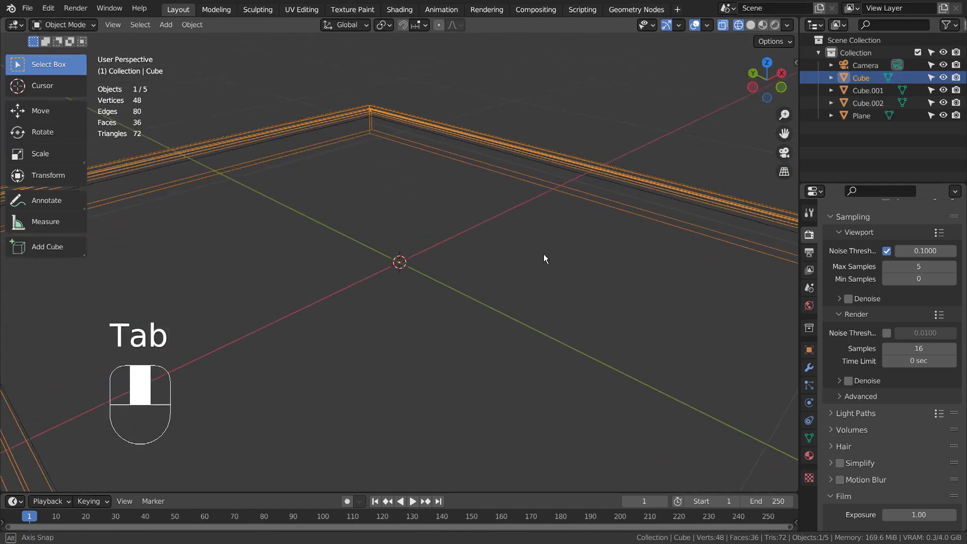
pyautogui.press('shift+z')
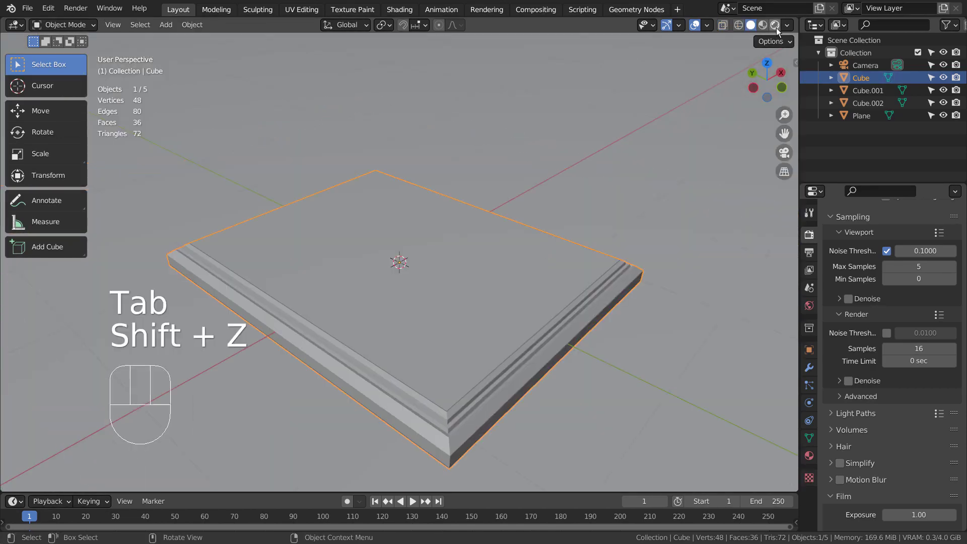
pyautogui.click(780, 32)
pyautogui.press('KP_0')
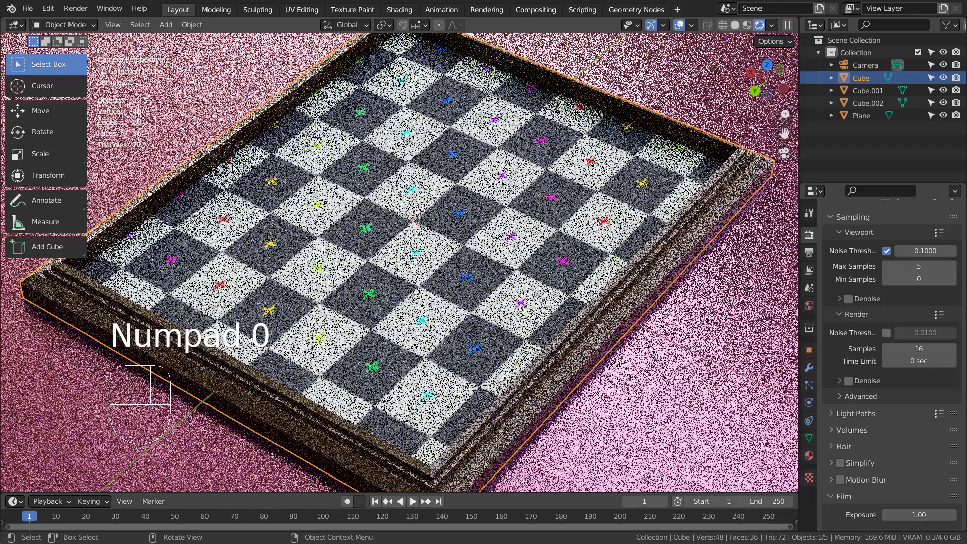